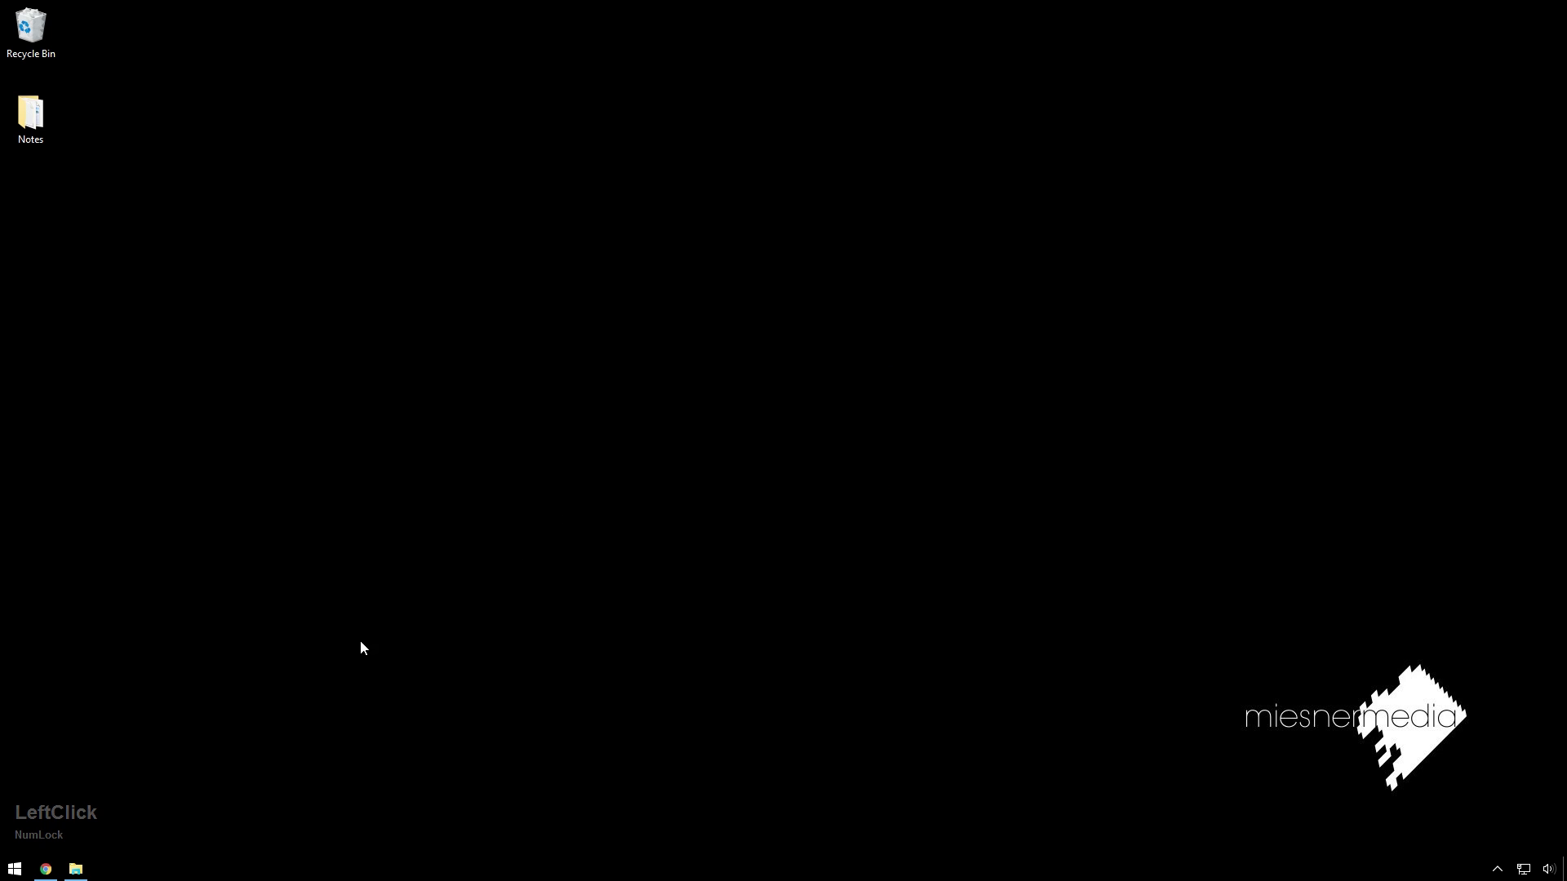
Show the STOCK folder on the Z: storage server with the BrightLights2 RAR archives
click(91, 863)
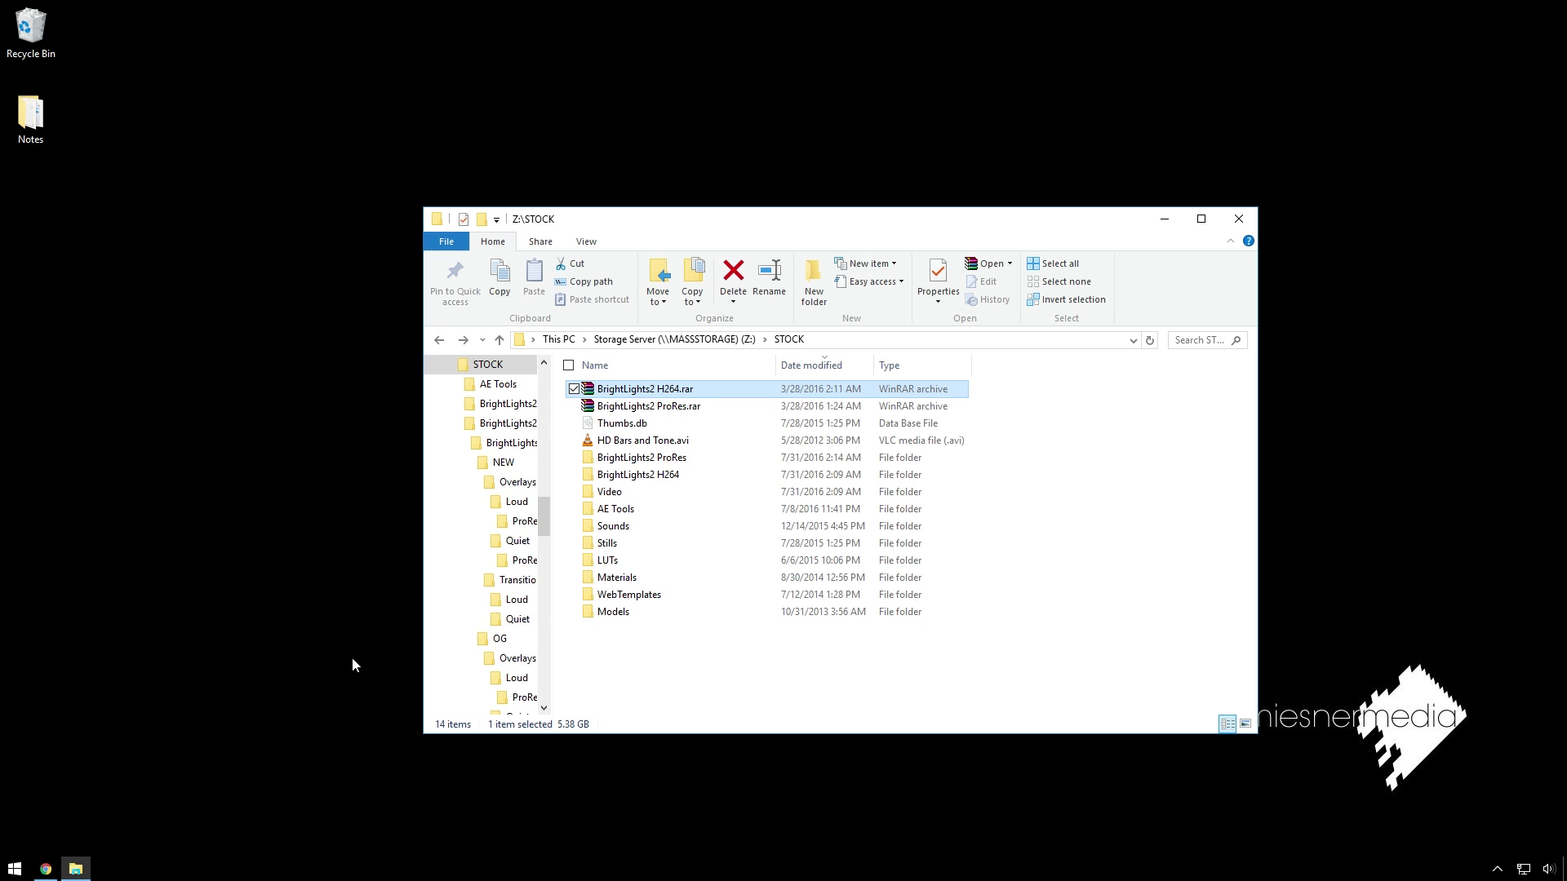
Bring the Chrome browser with the 7-zip.org download page in front of the STOCK window
click(706, 226)
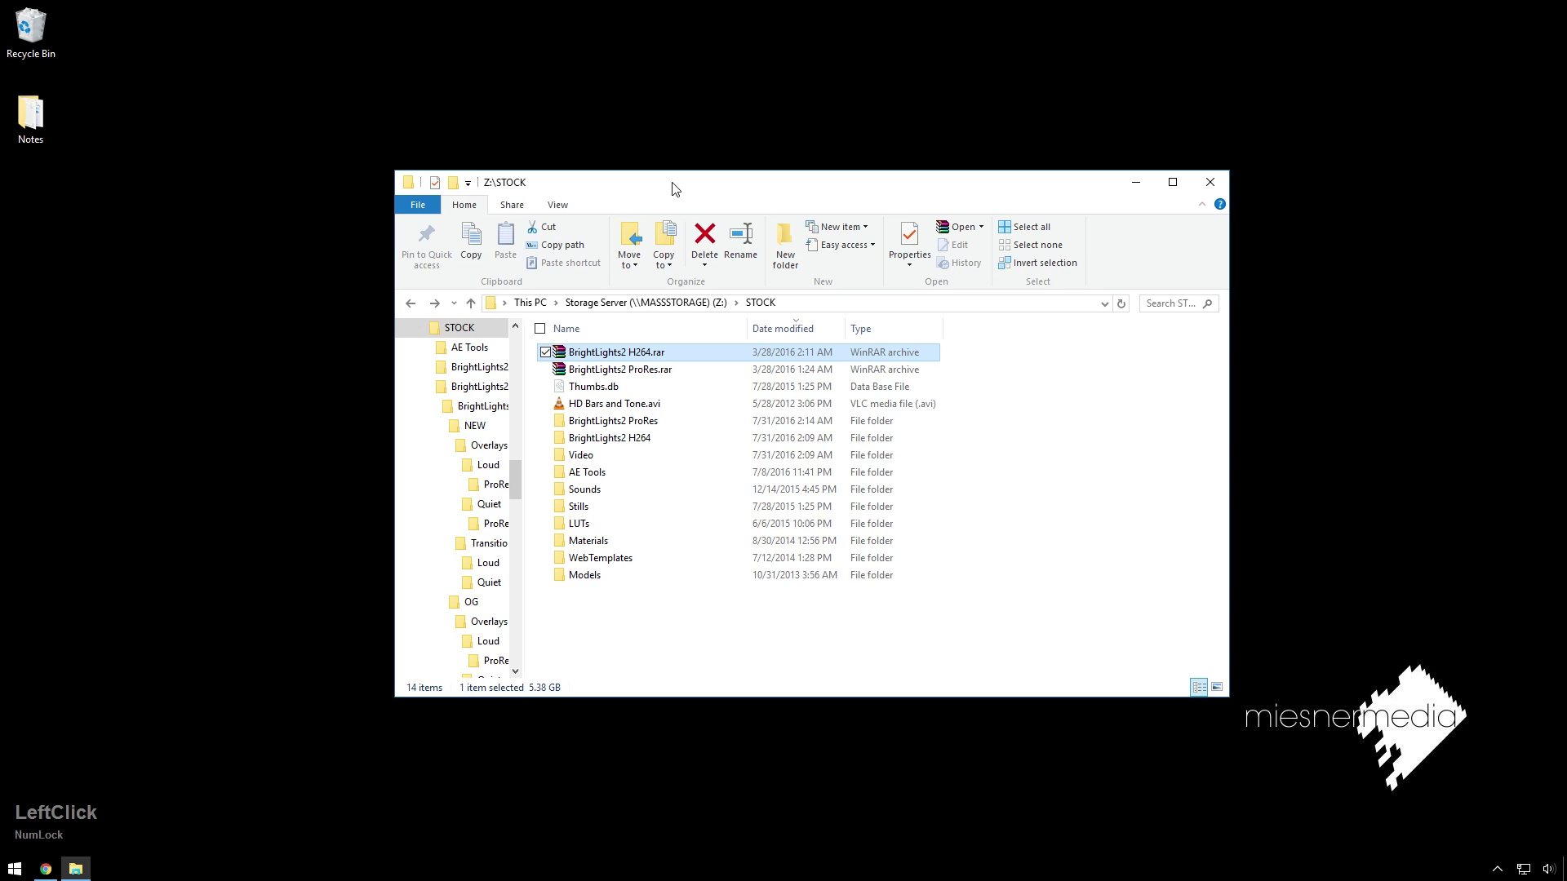
click(372, 126)
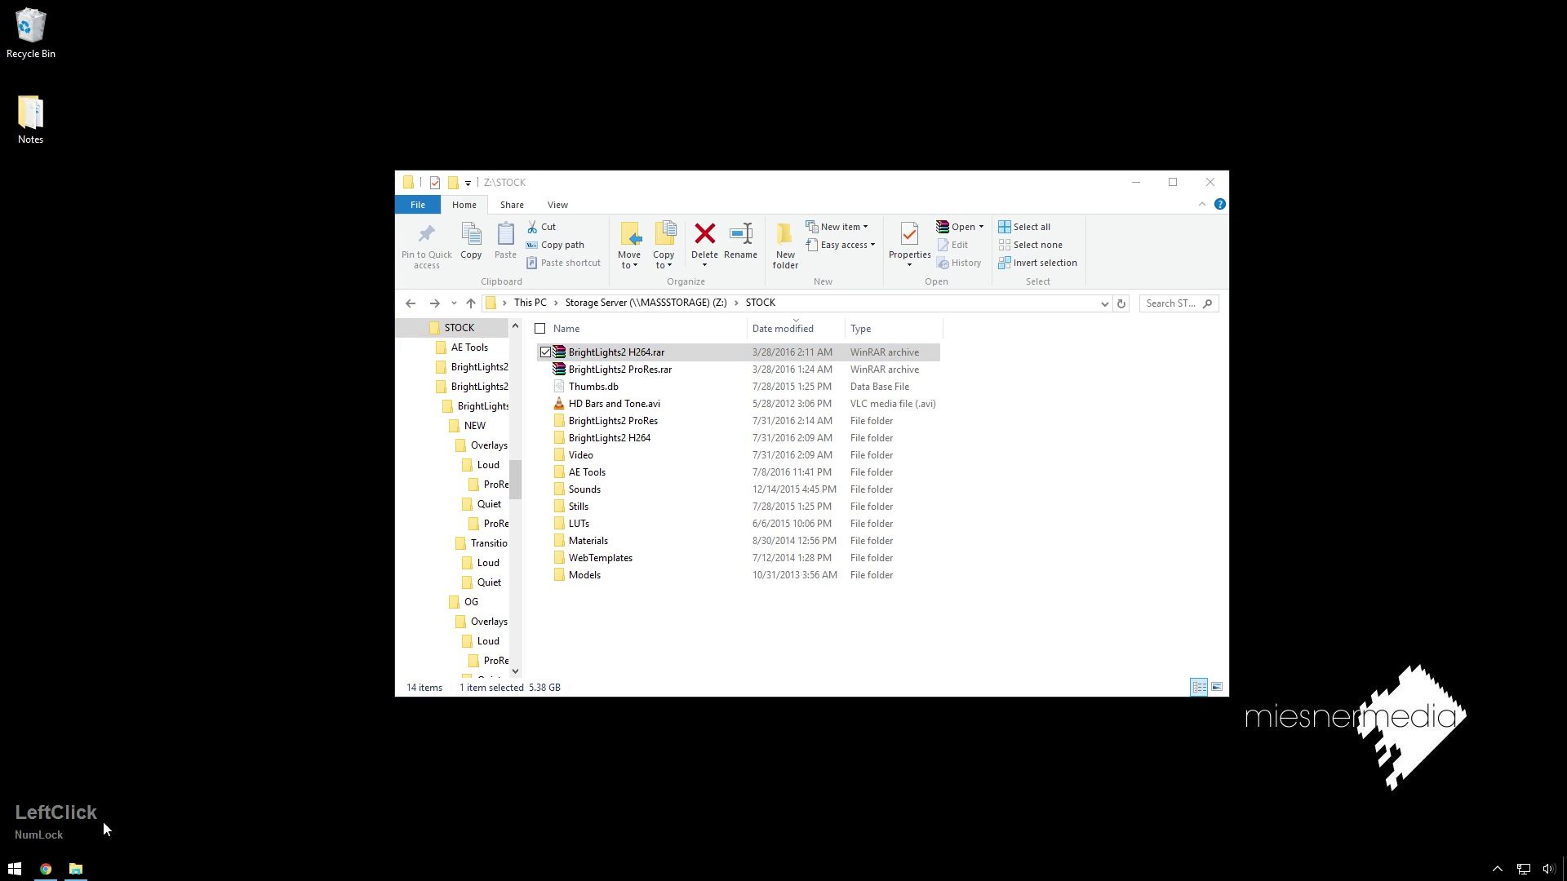
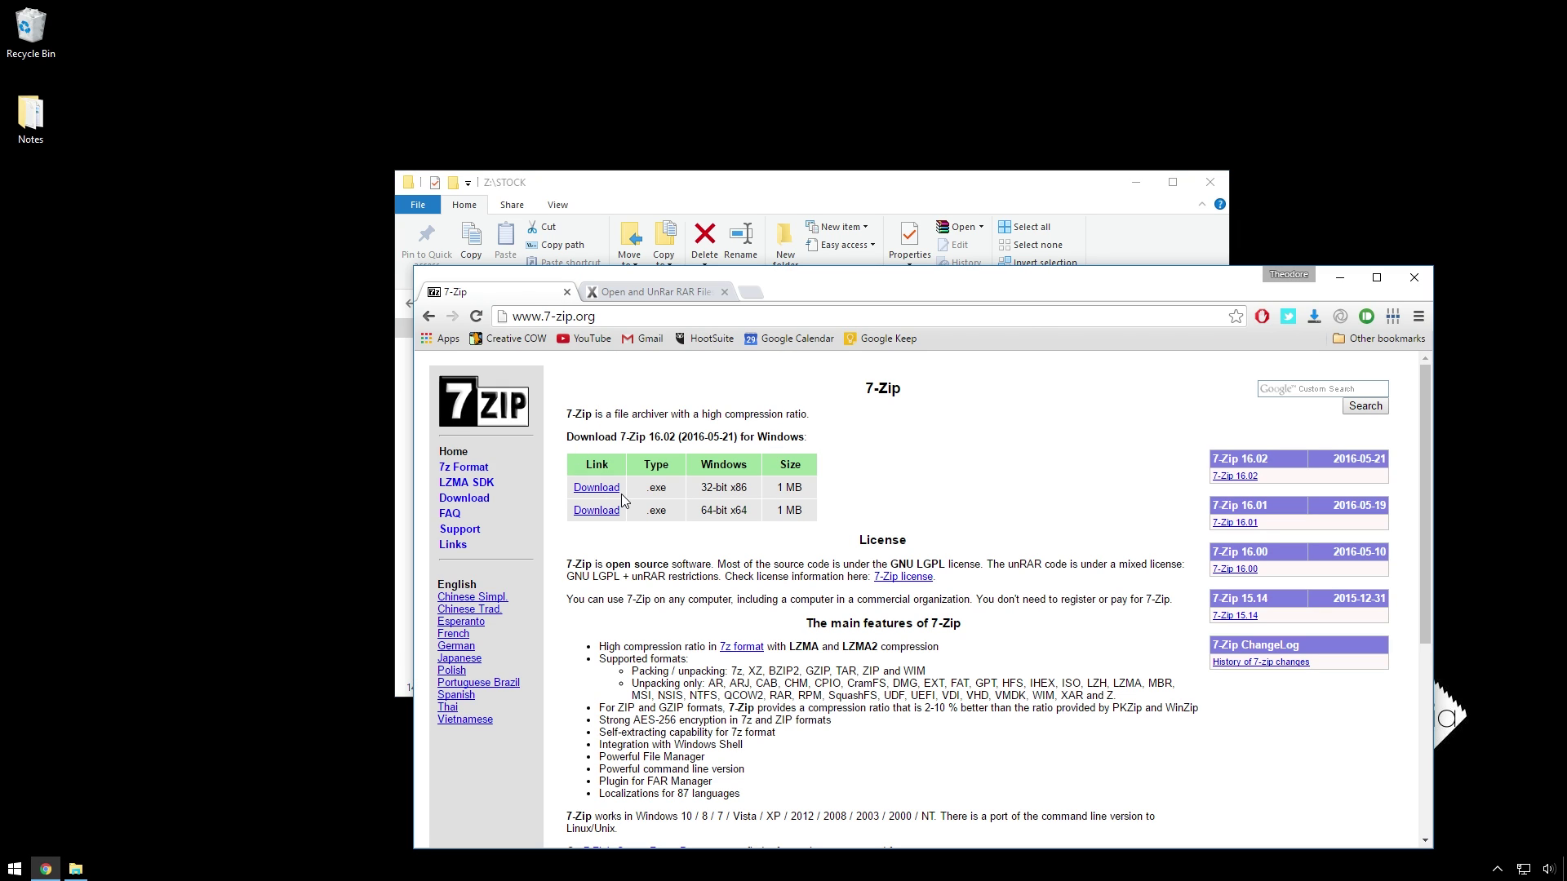
Download the 64-bit x64 7-Zip 16.02 installer from 7-zip.org
click(879, 281)
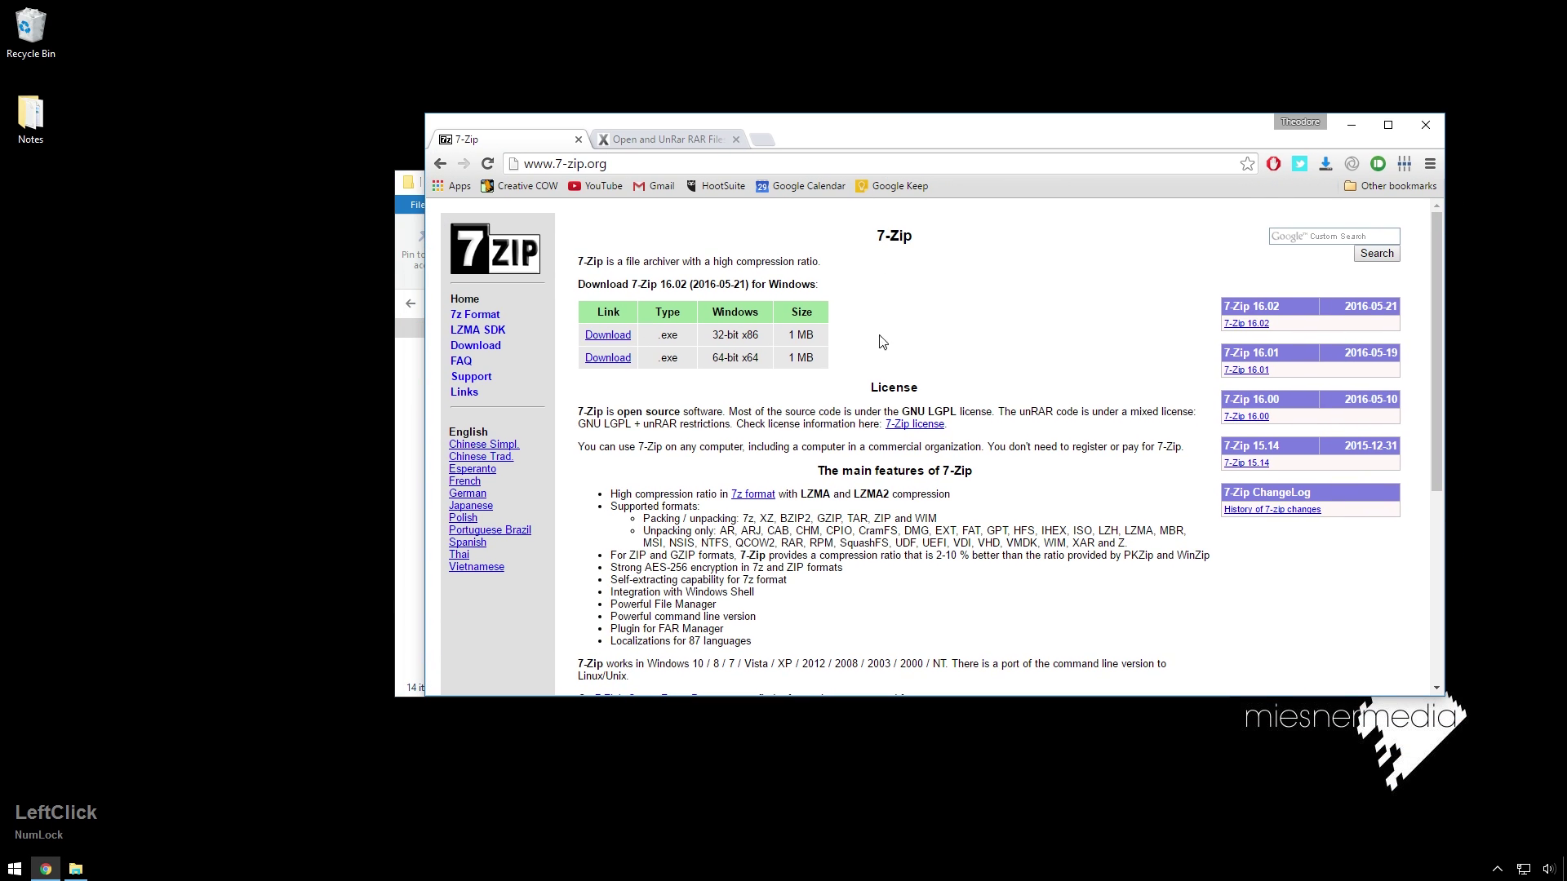
click(887, 141)
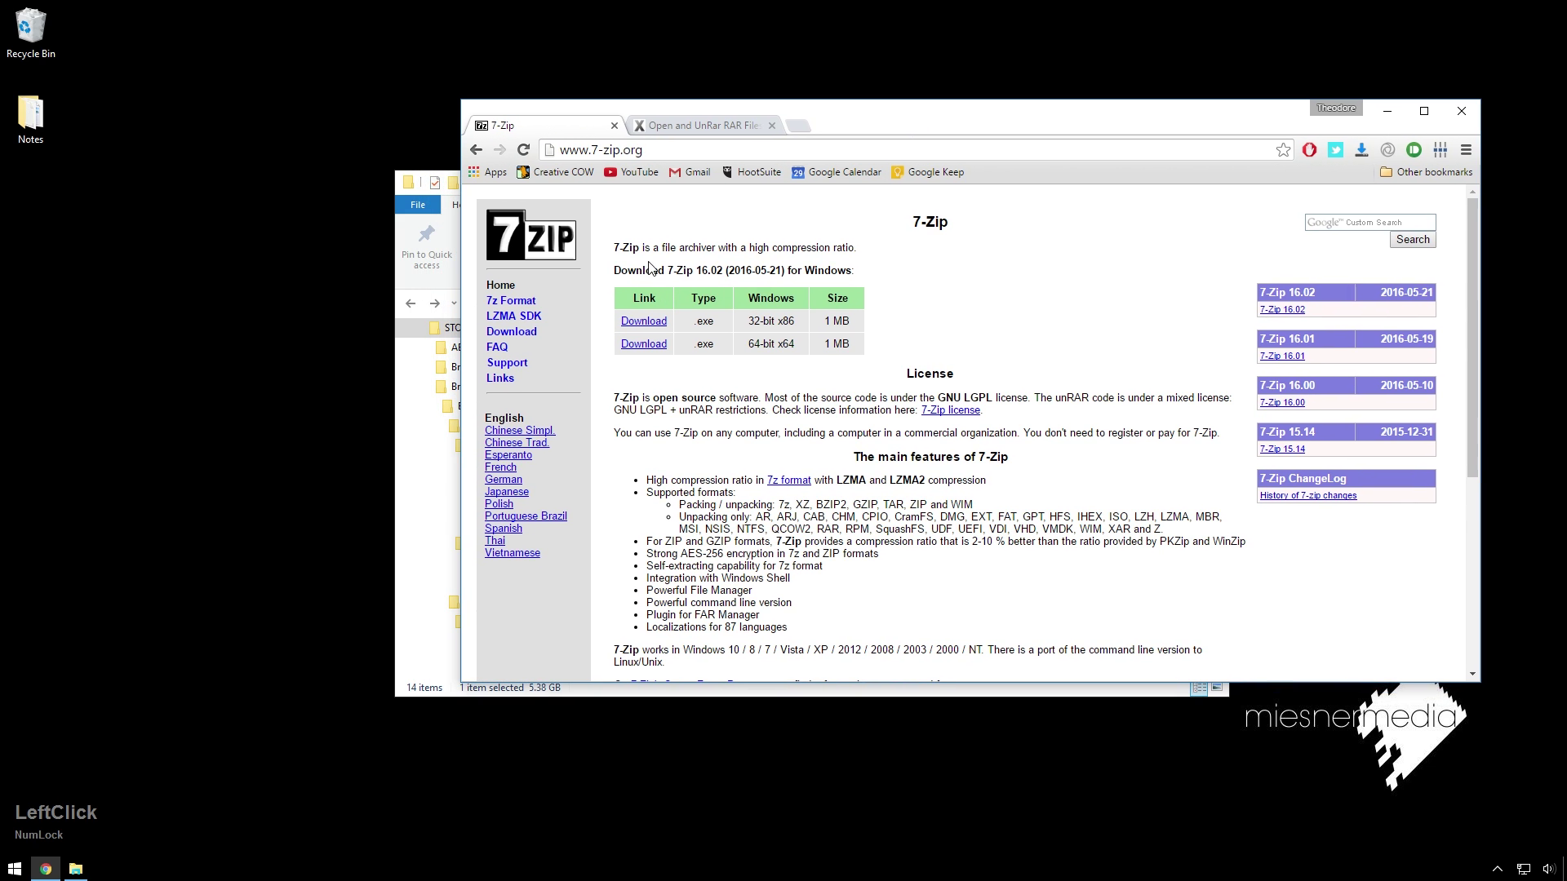
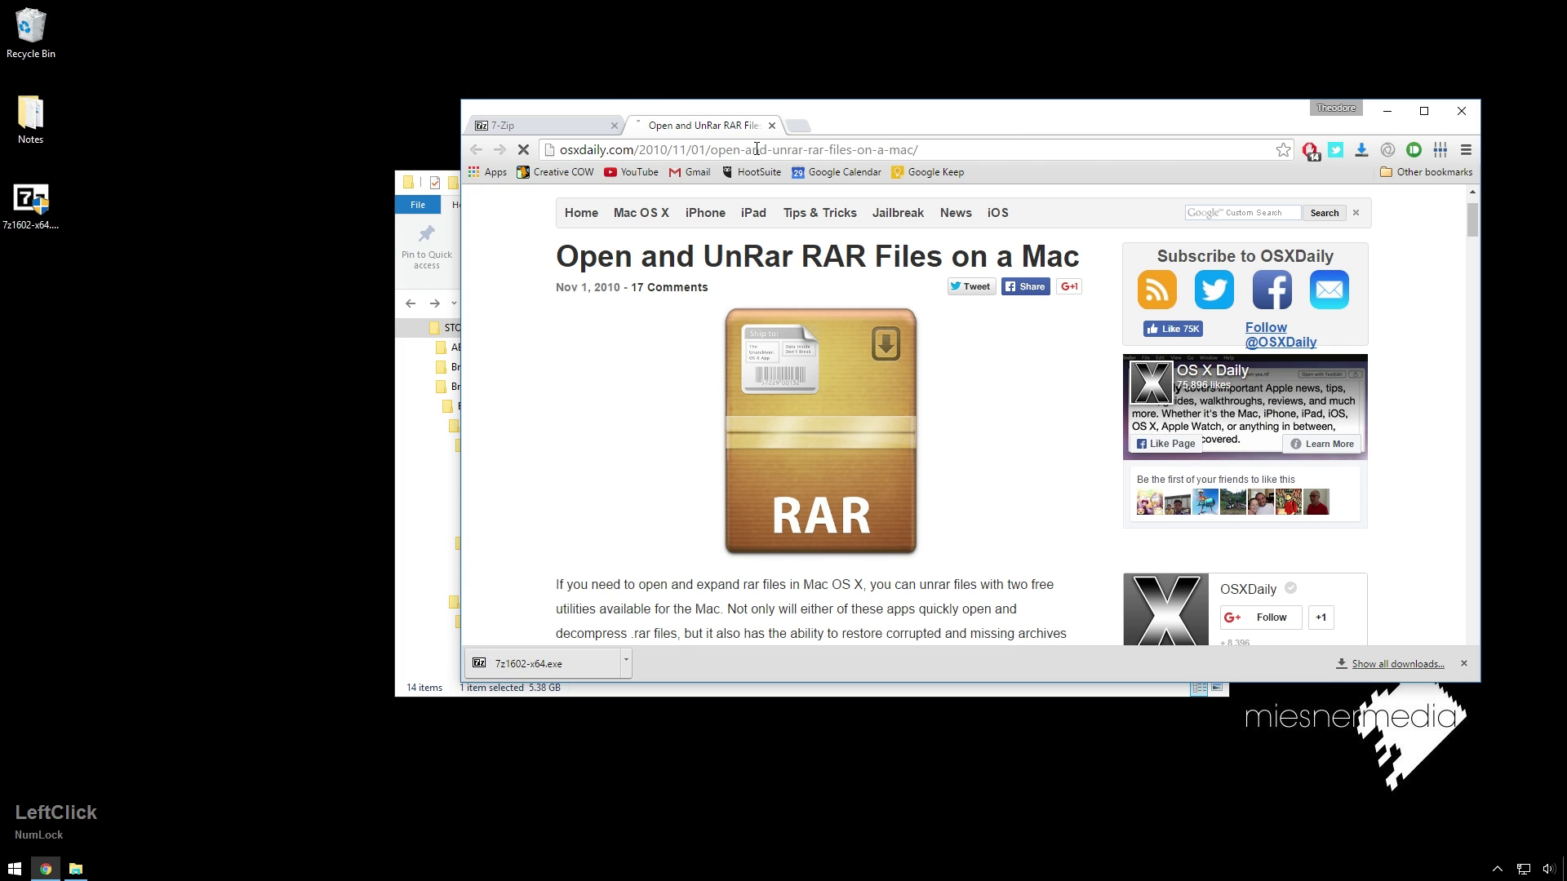
Read the OSXDaily unrar steps, finish the 7-Zip setup and return to the STOCK folder window
scroll(up, 3)
scroll(down, 3)
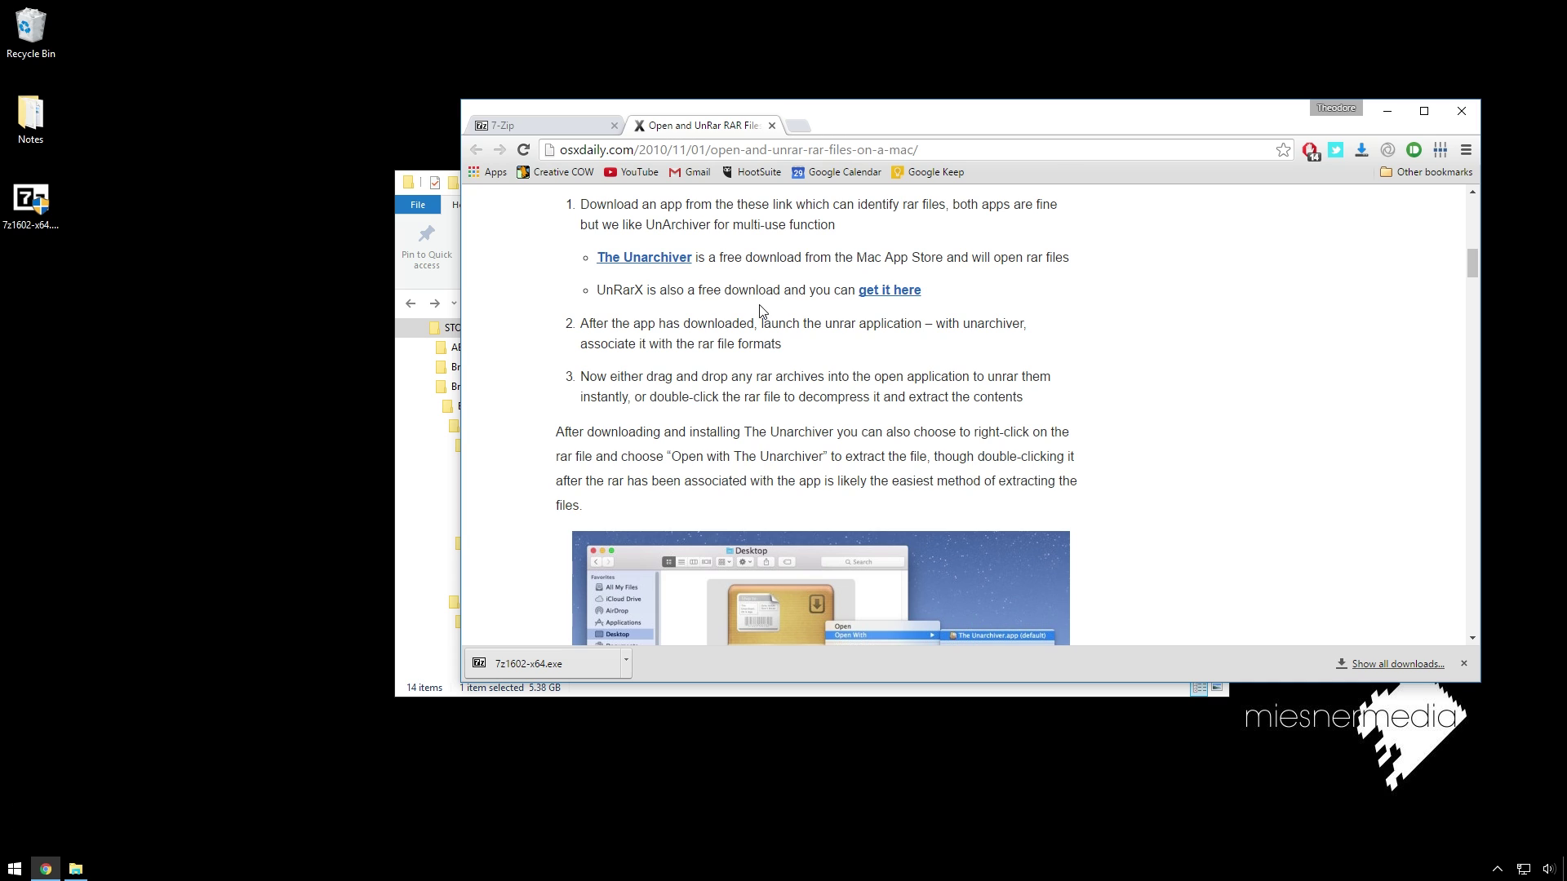
scroll(up, 3)
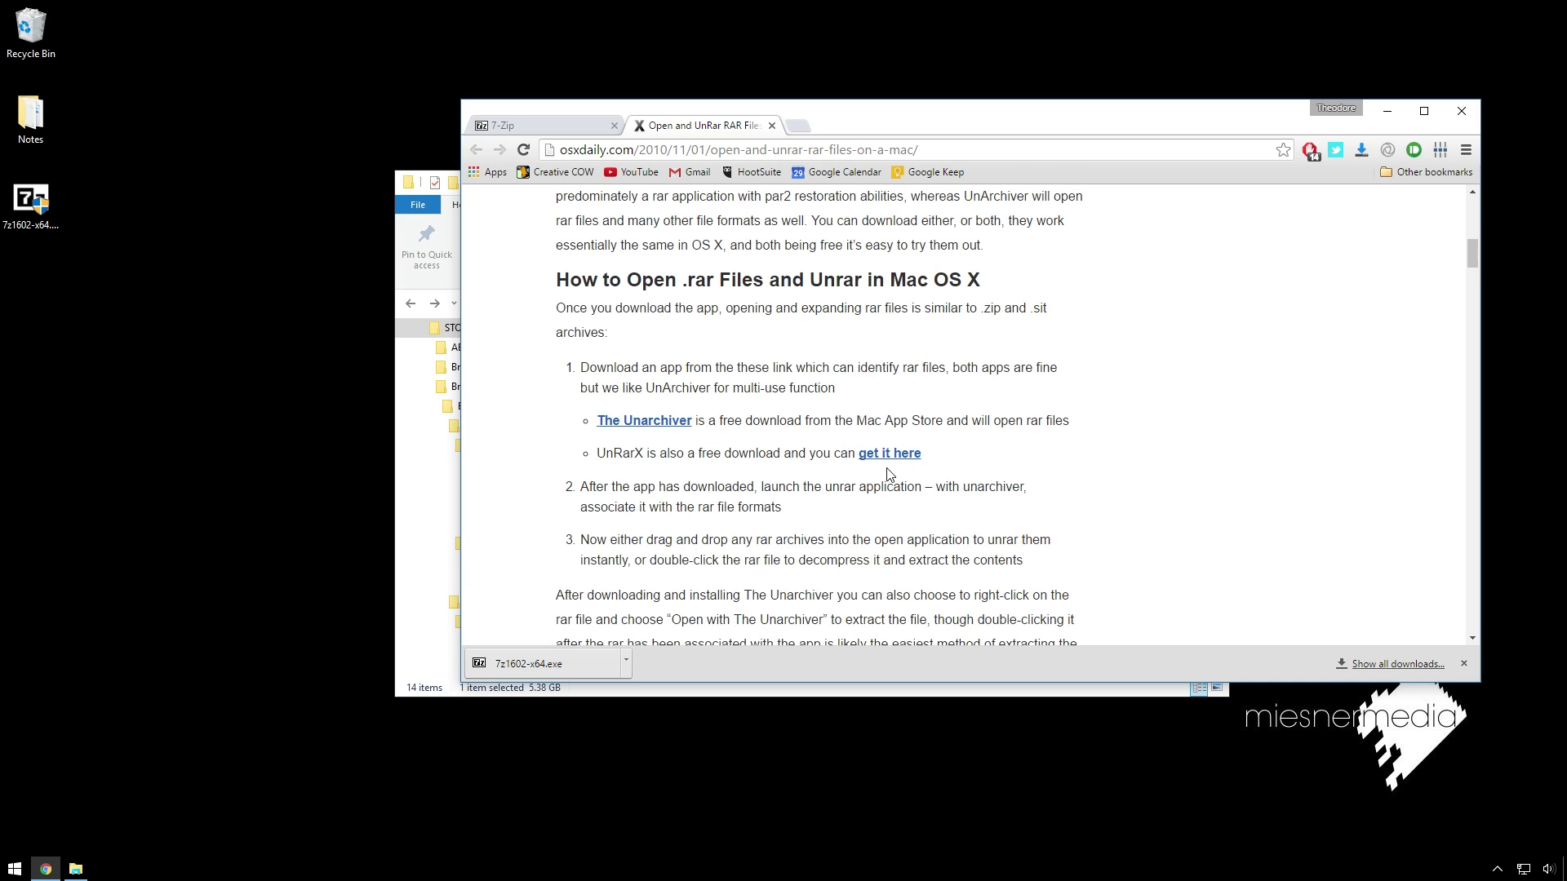
click(1019, 365)
click(35, 206)
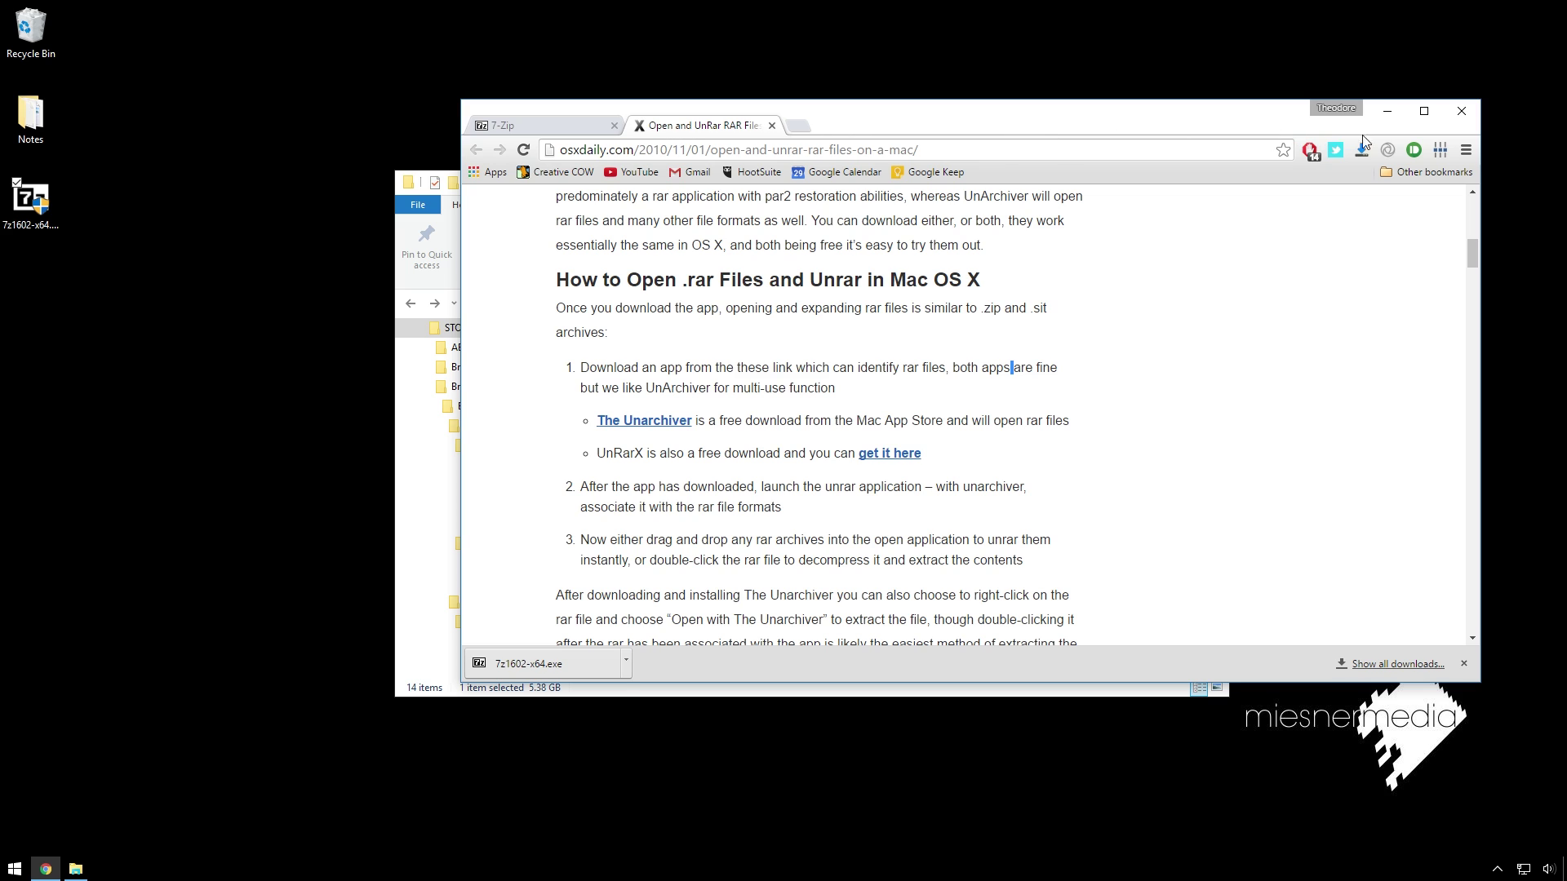
click(1397, 113)
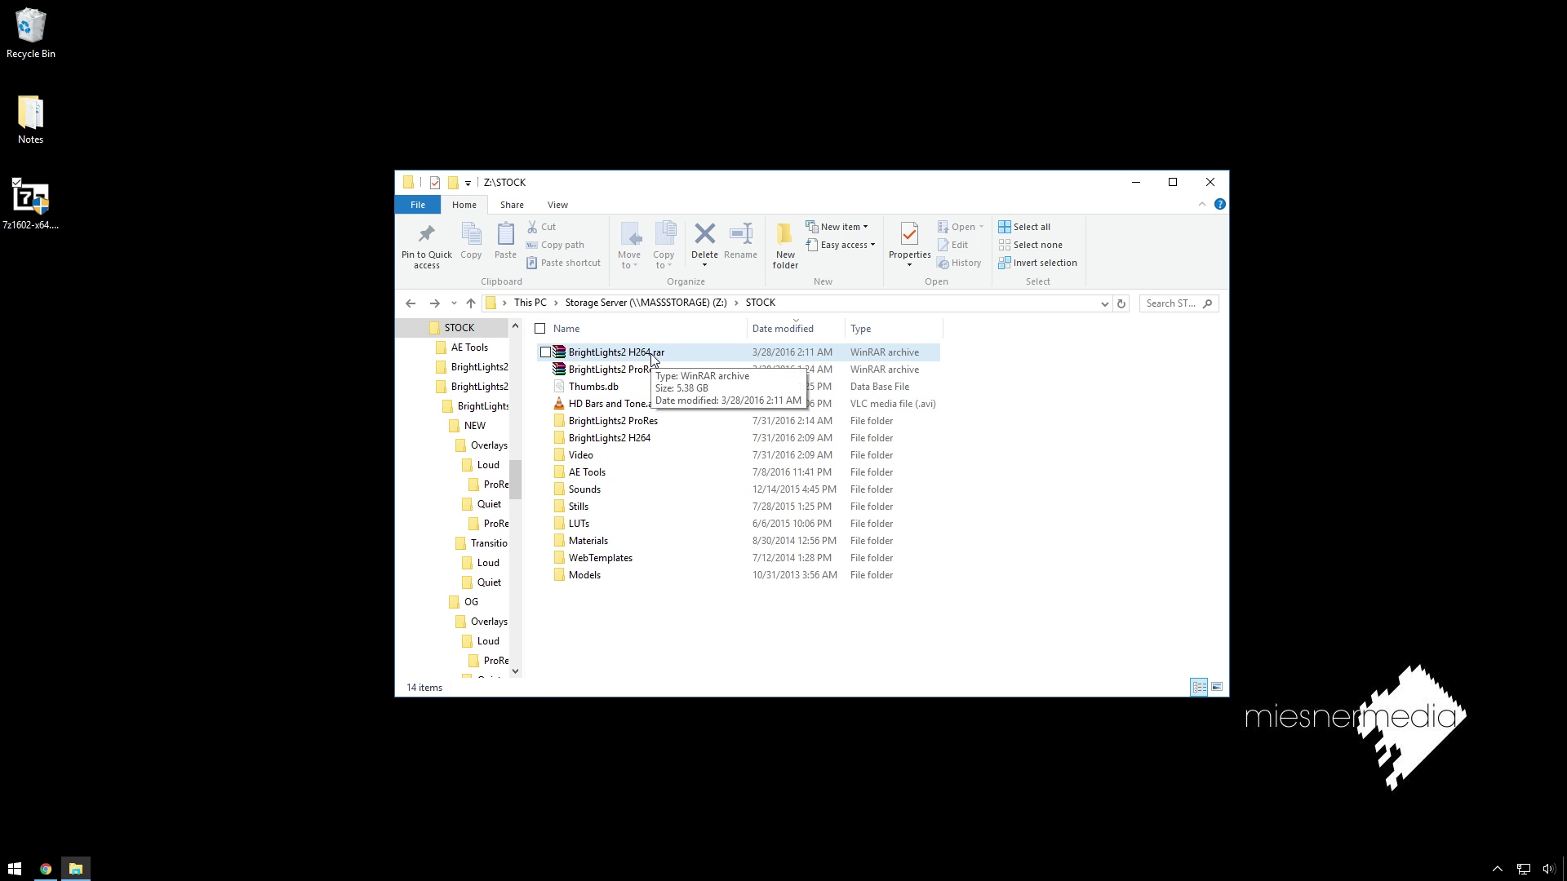
Extract both BrightLights2 RAR archives to separate folders with 7-Zip, running in the background
click(660, 359)
right_click(660, 383)
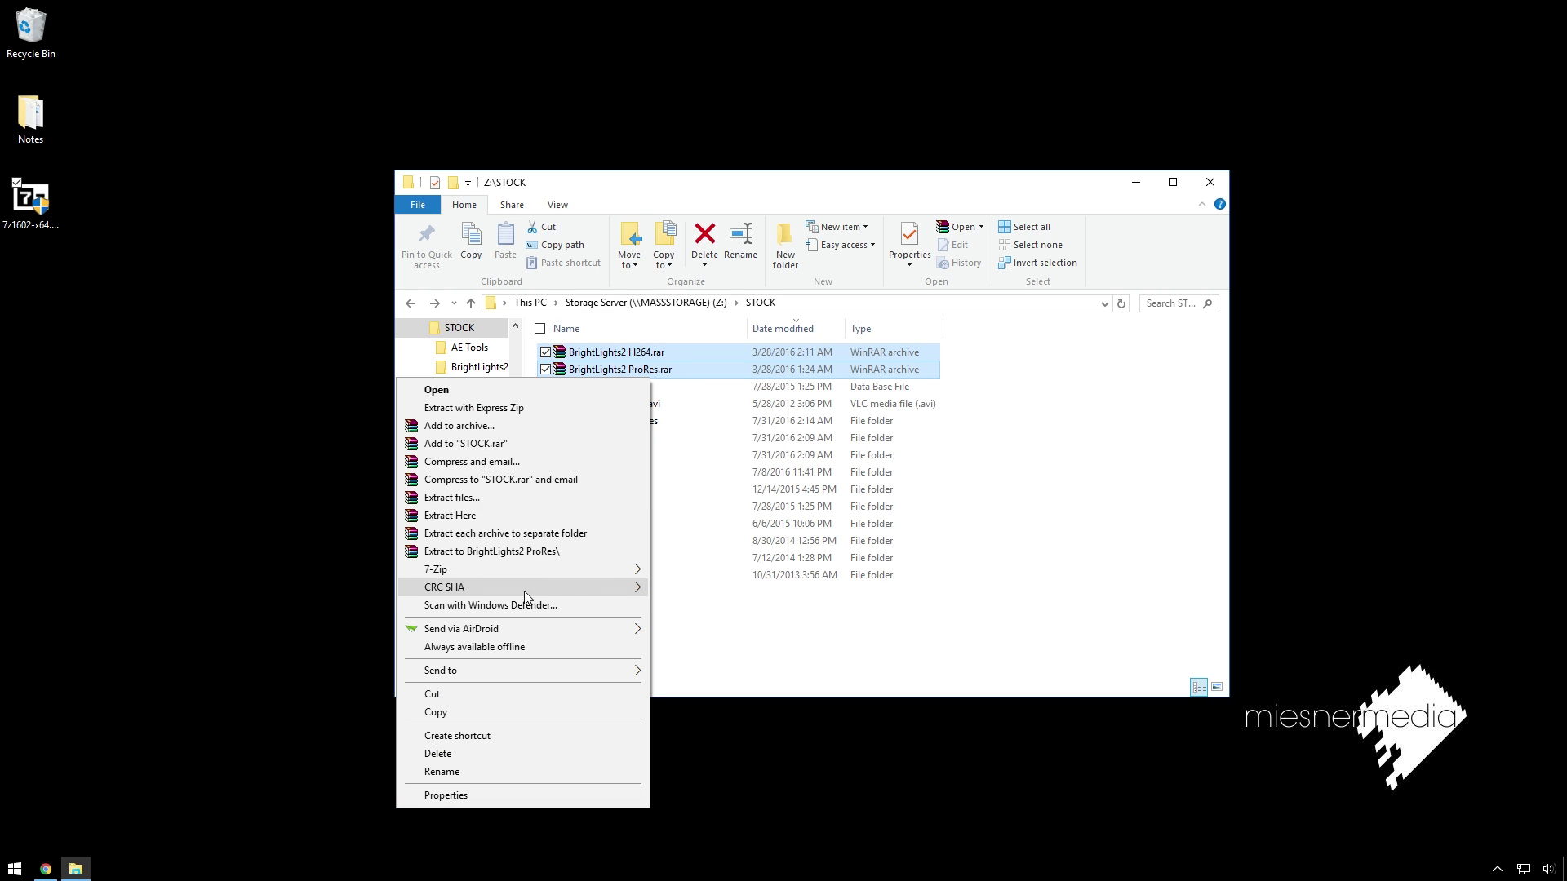
click(526, 580)
click(263, 595)
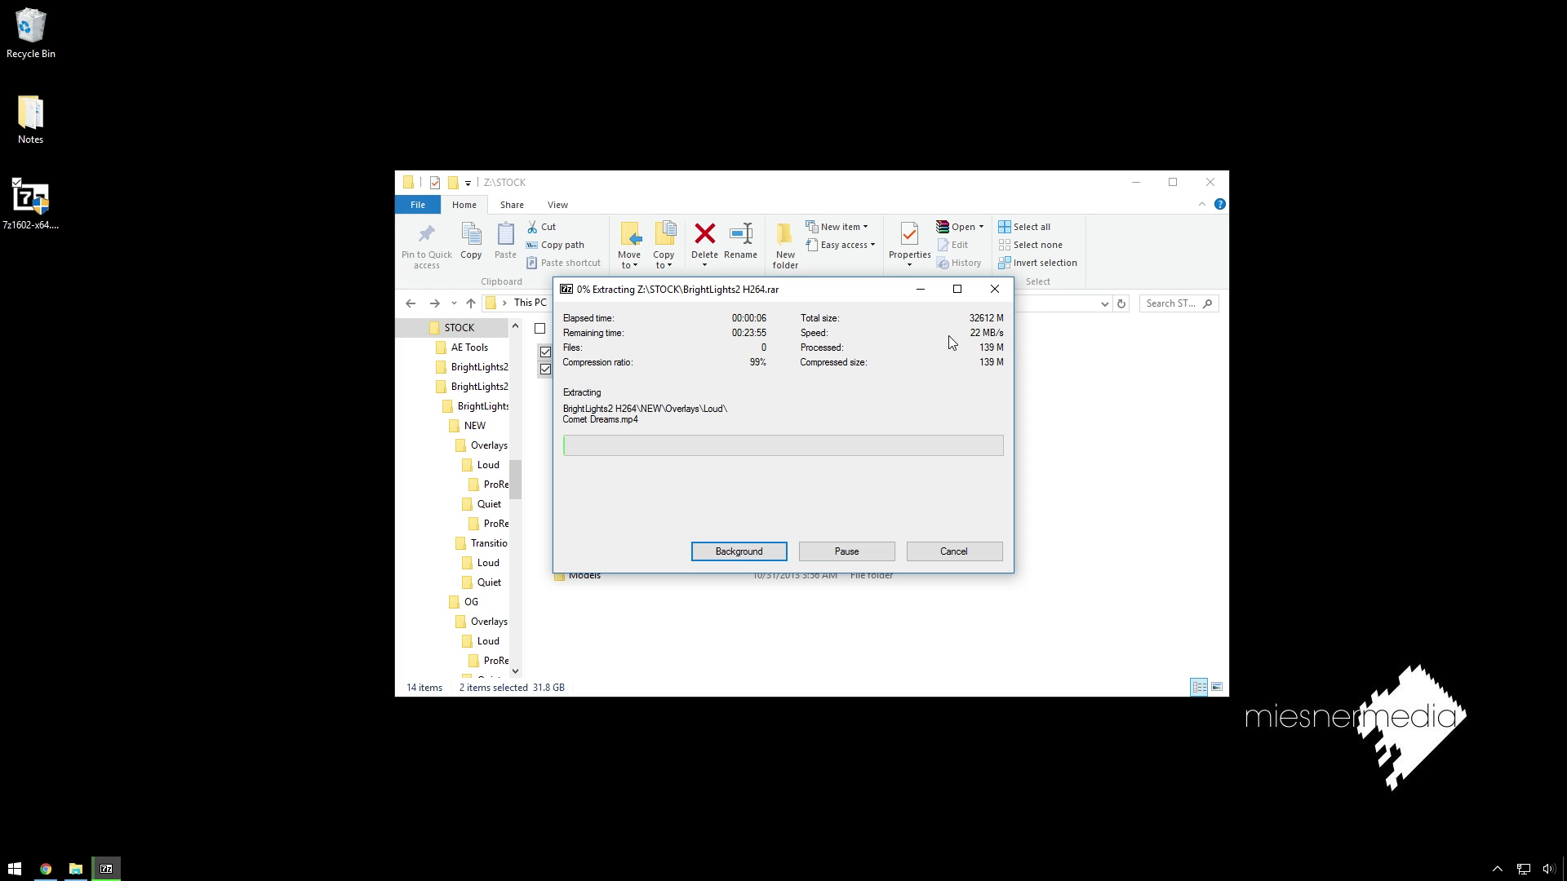
click(977, 553)
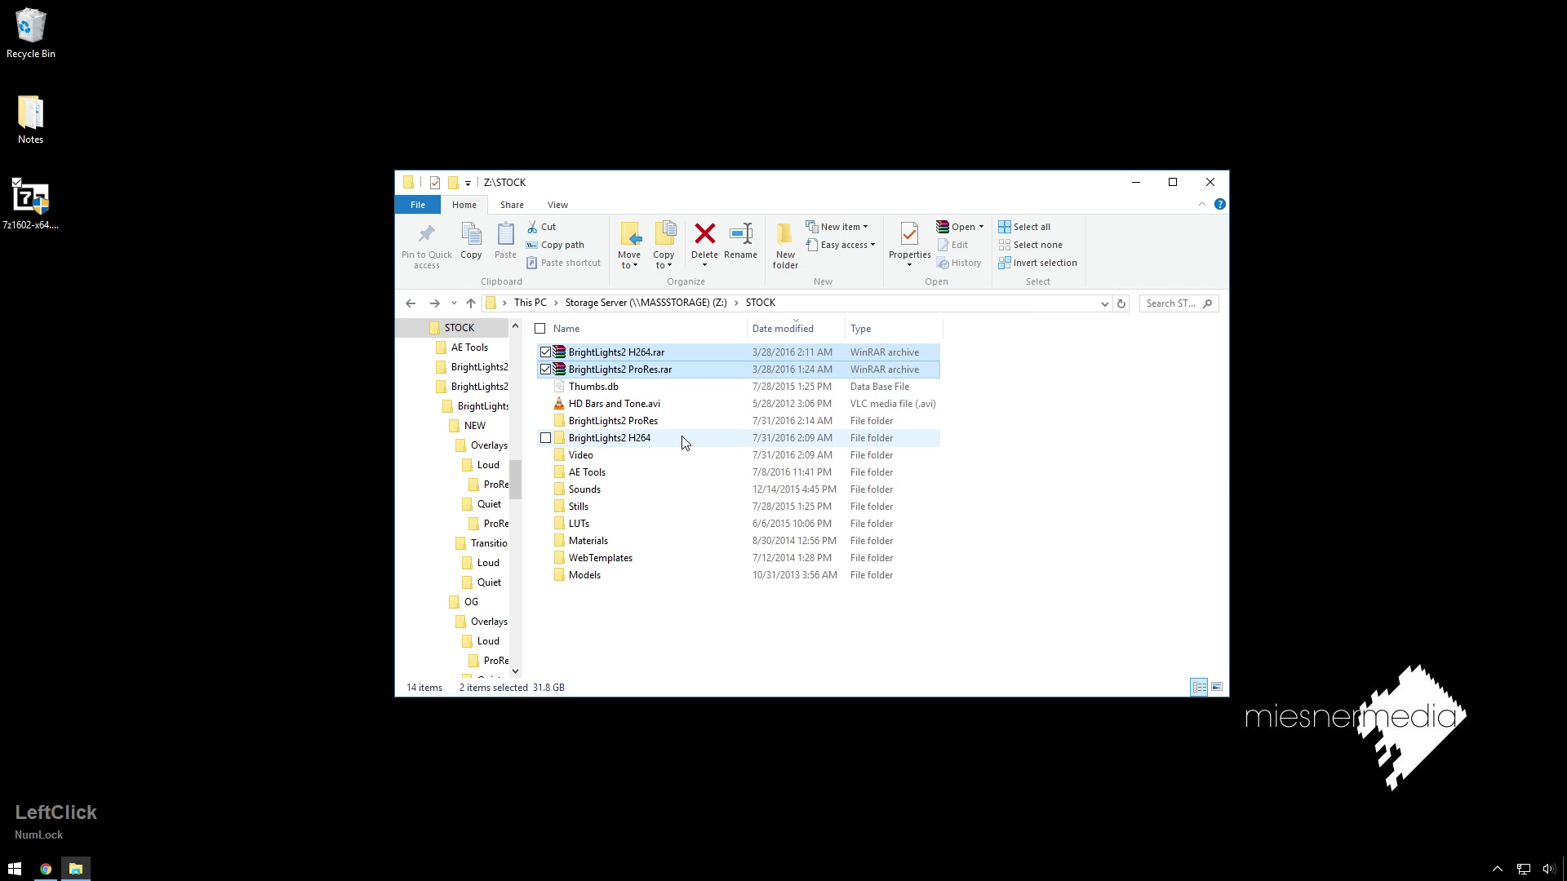
Preview Hip Lightning_2.mov from the extracted BrightLights2 ProRes folder in VLC, then close it
click(685, 424)
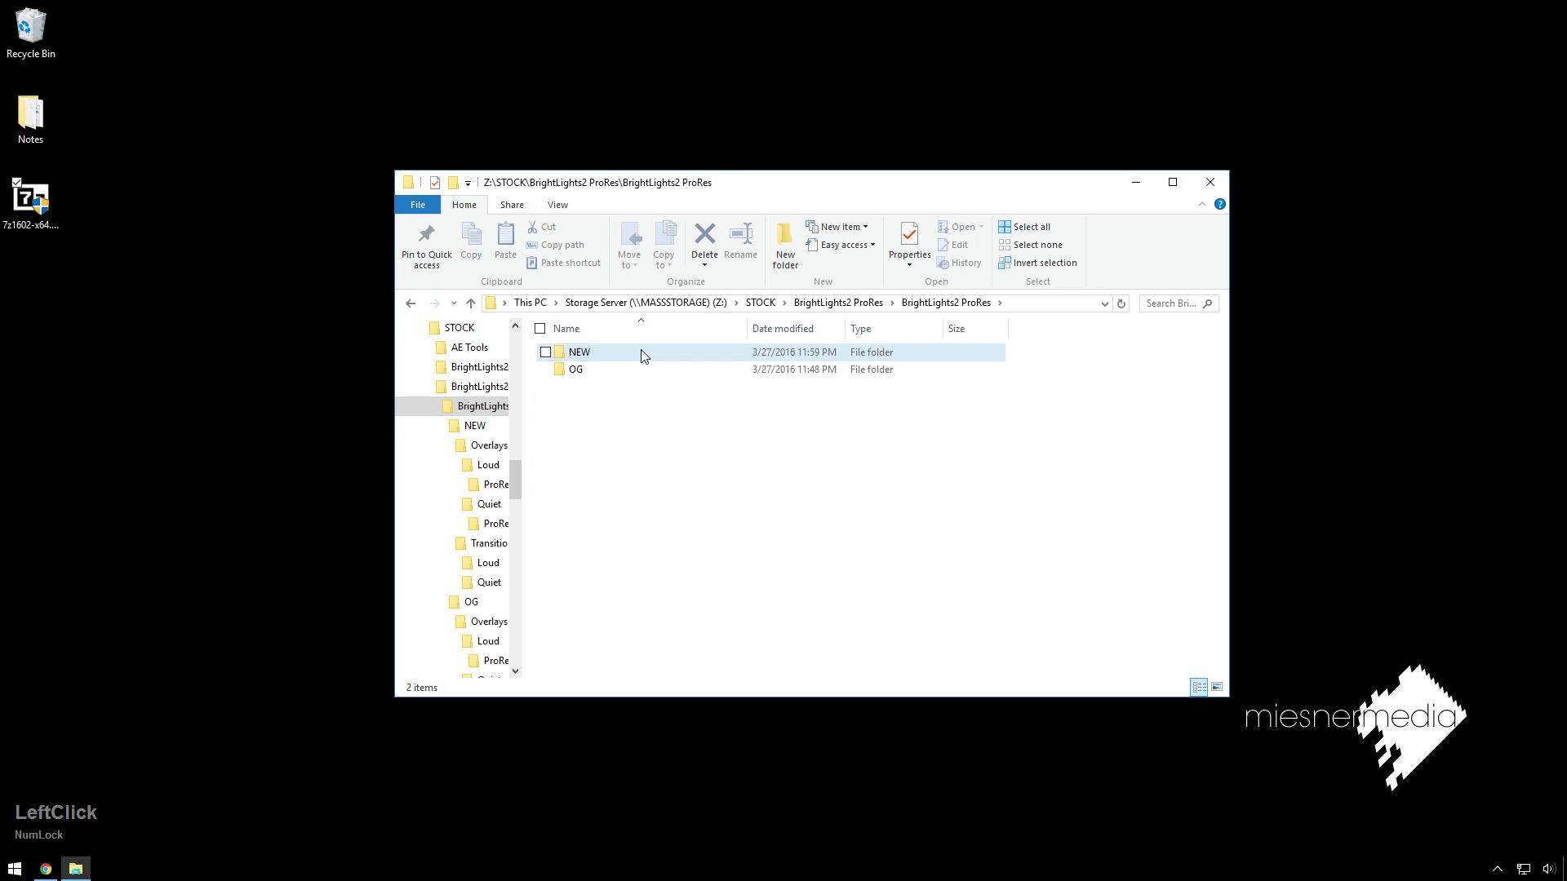
scroll(down, 3)
click(655, 523)
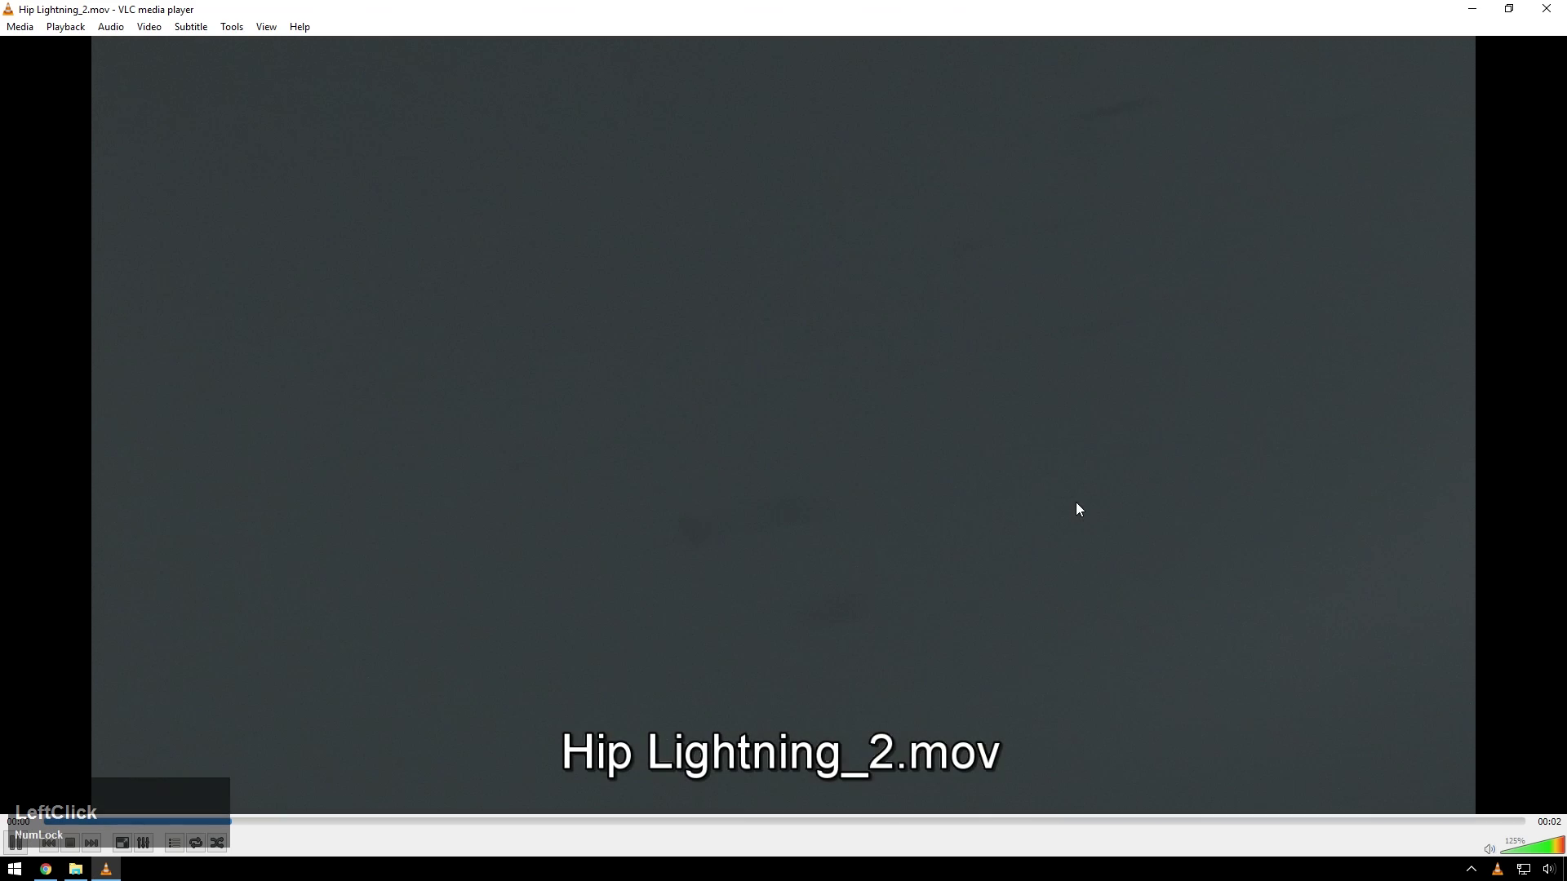
scroll(down, 3)
click(1555, 20)
Load the Rolling Stone Truncate project and browse Explorer to NEW > Overlays > Loud > ProRes
click(295, 504)
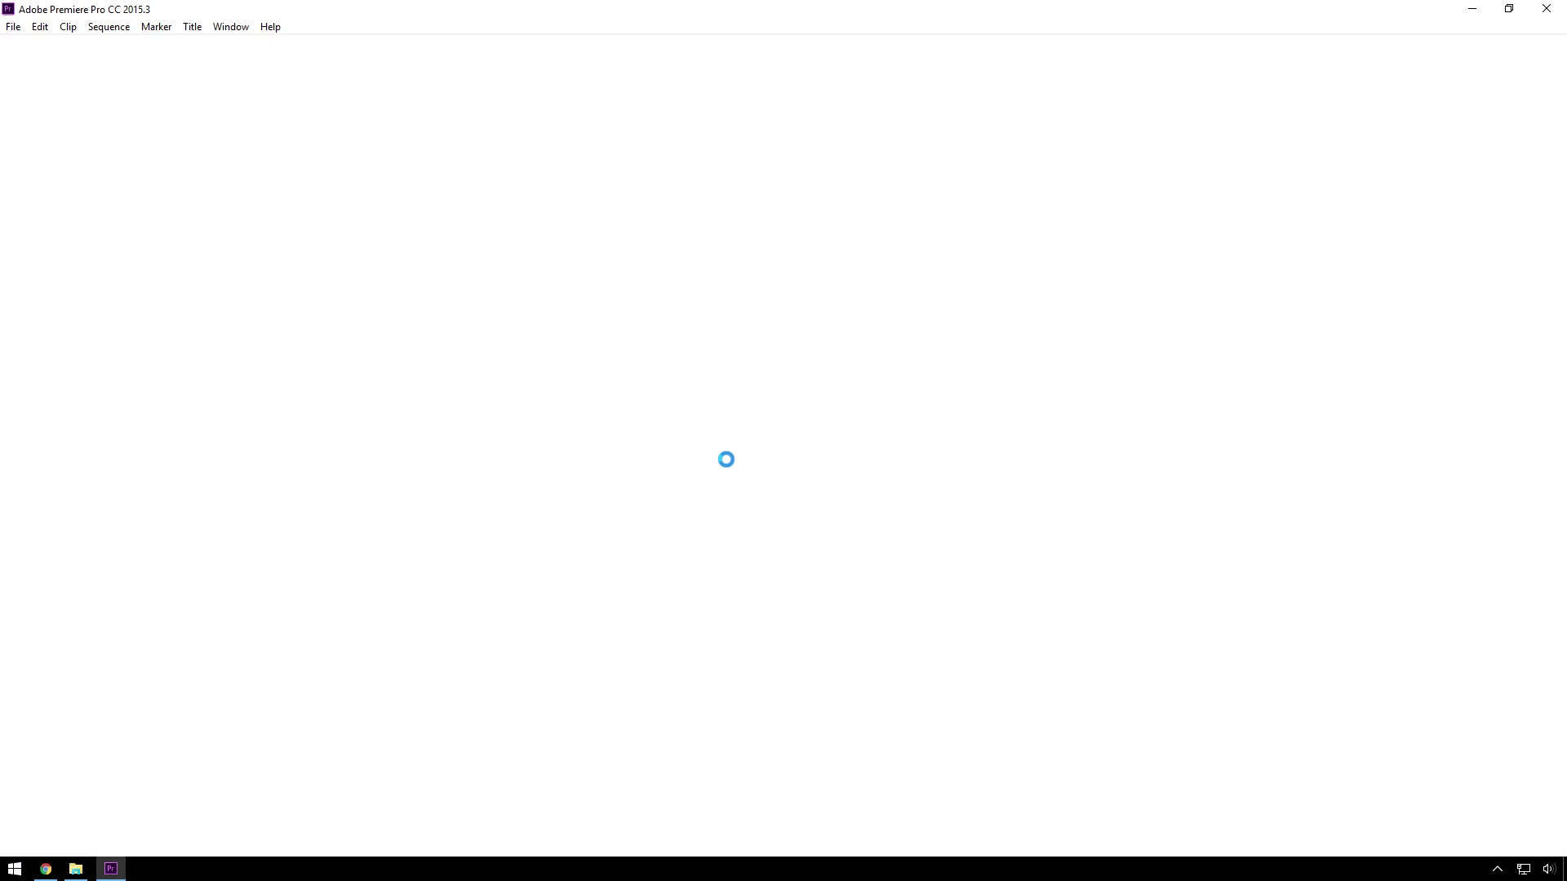
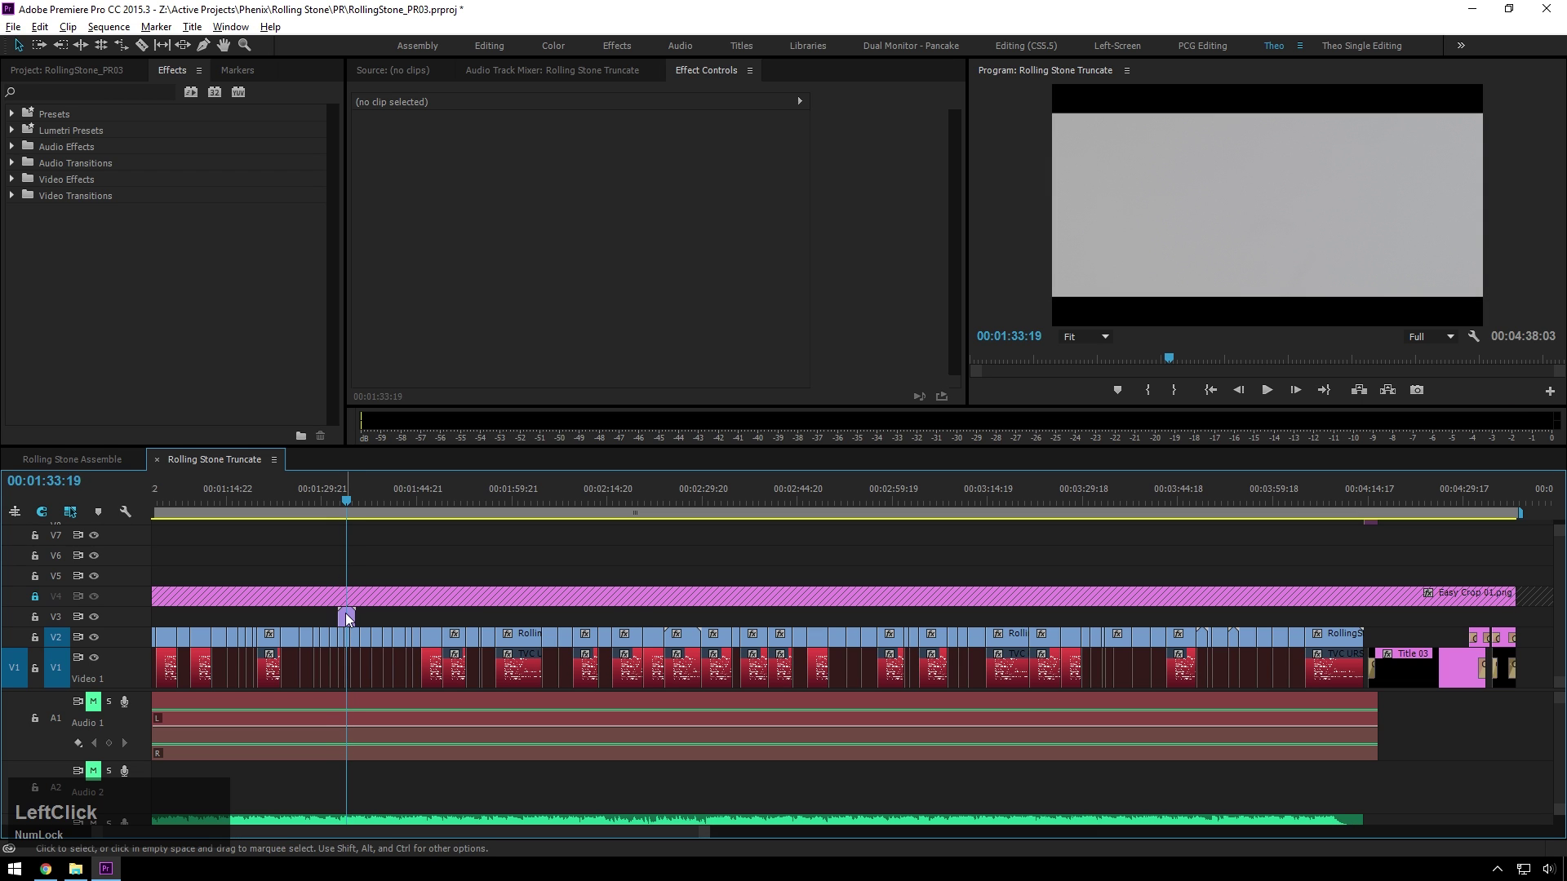
key(Delete)
key(Tab)
click(853, 308)
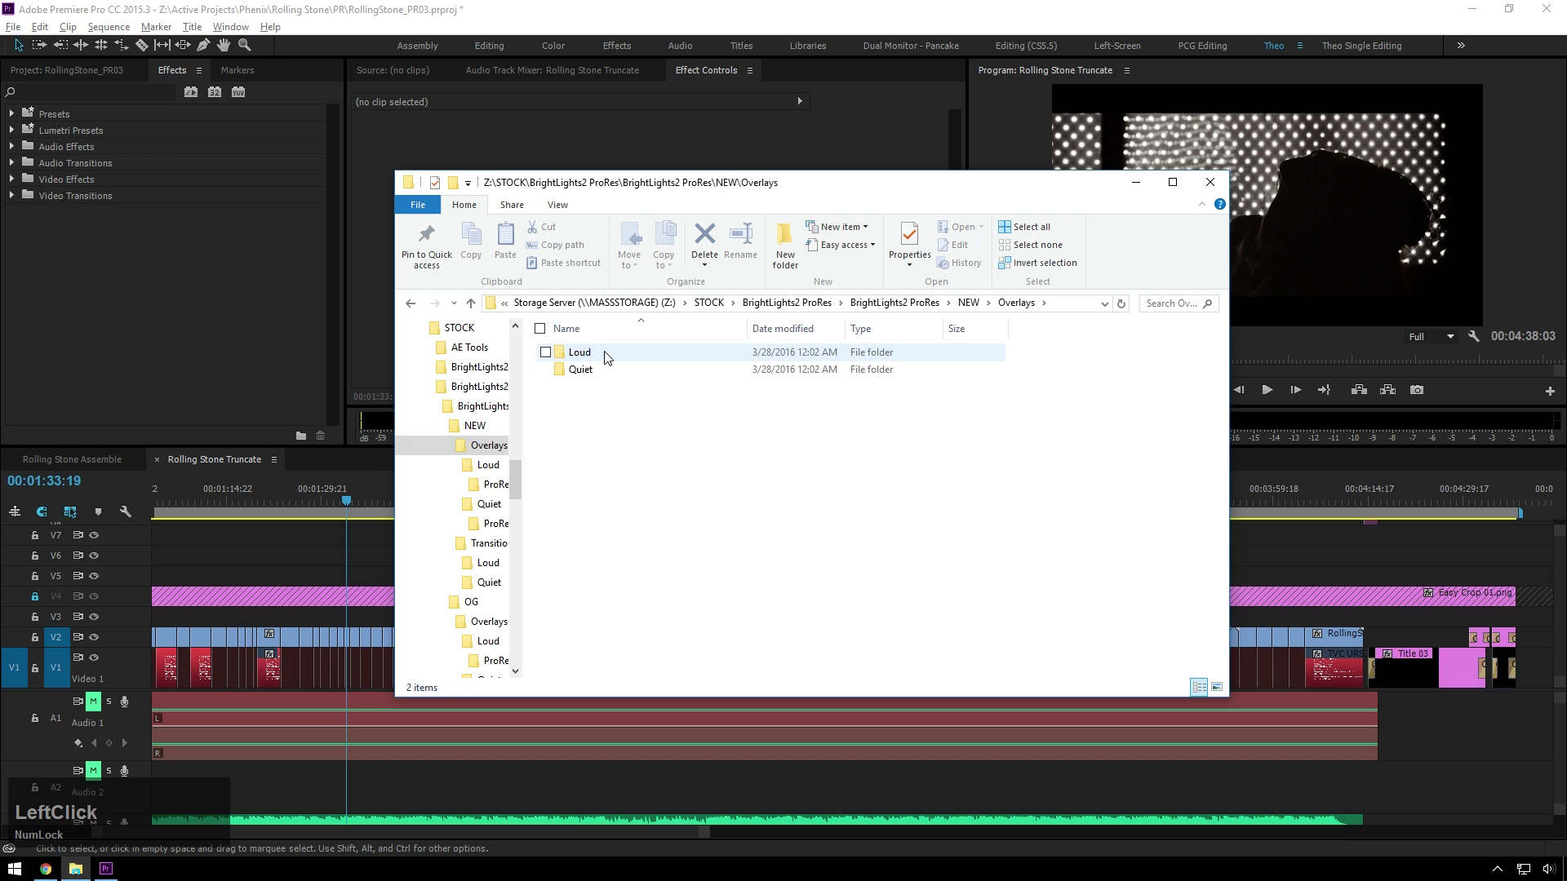
click(617, 364)
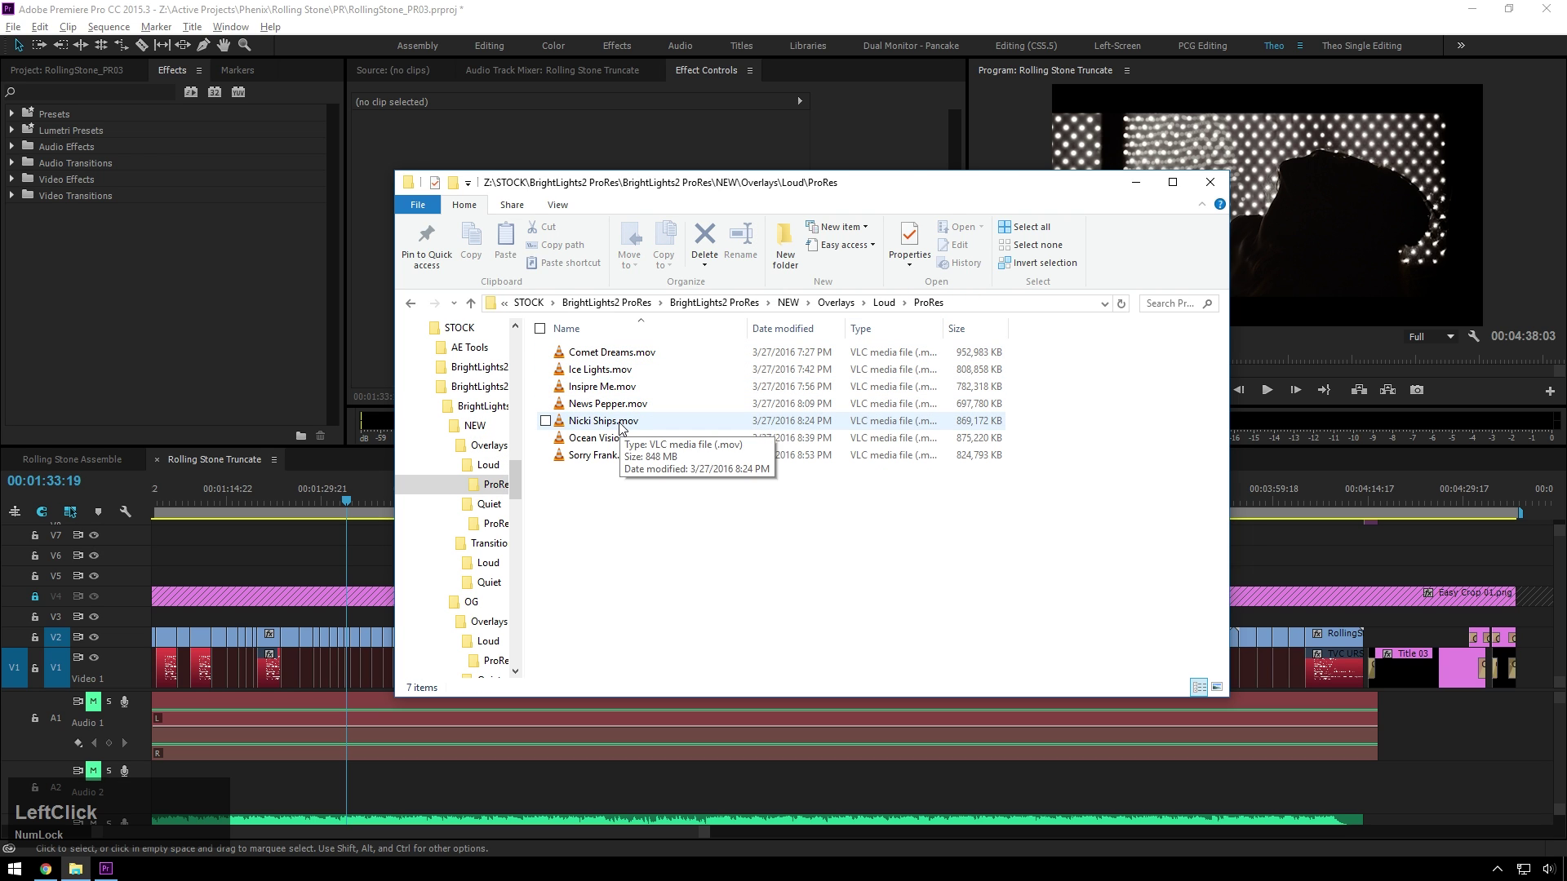
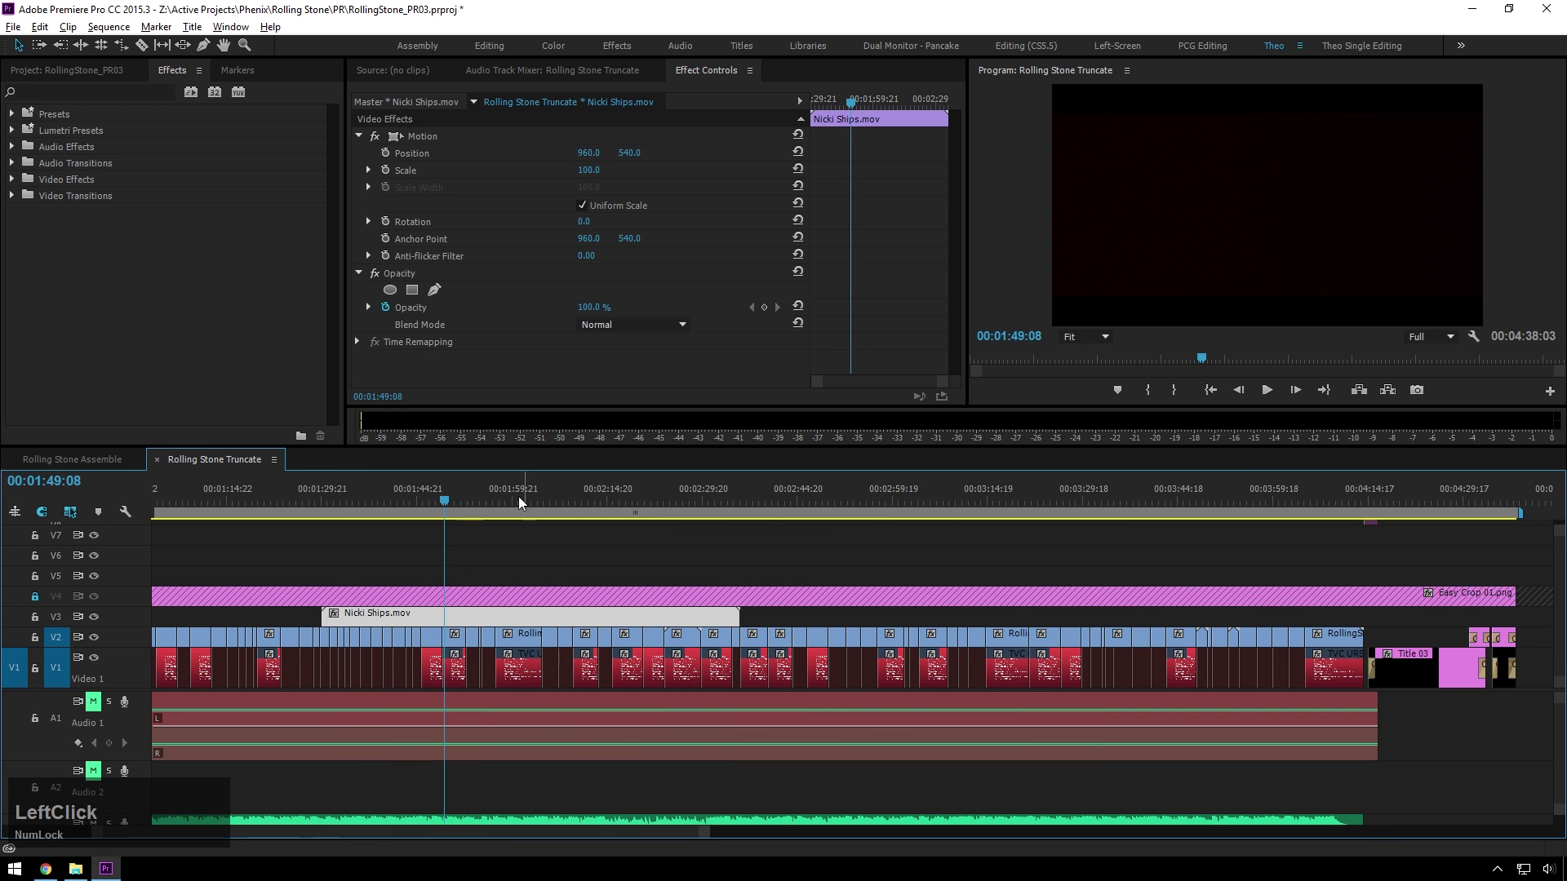
Set the Nicki Ships.mov overlay on V3 to Screen blend mode and play it back
click(611, 333)
click(647, 510)
key(space)
click(561, 500)
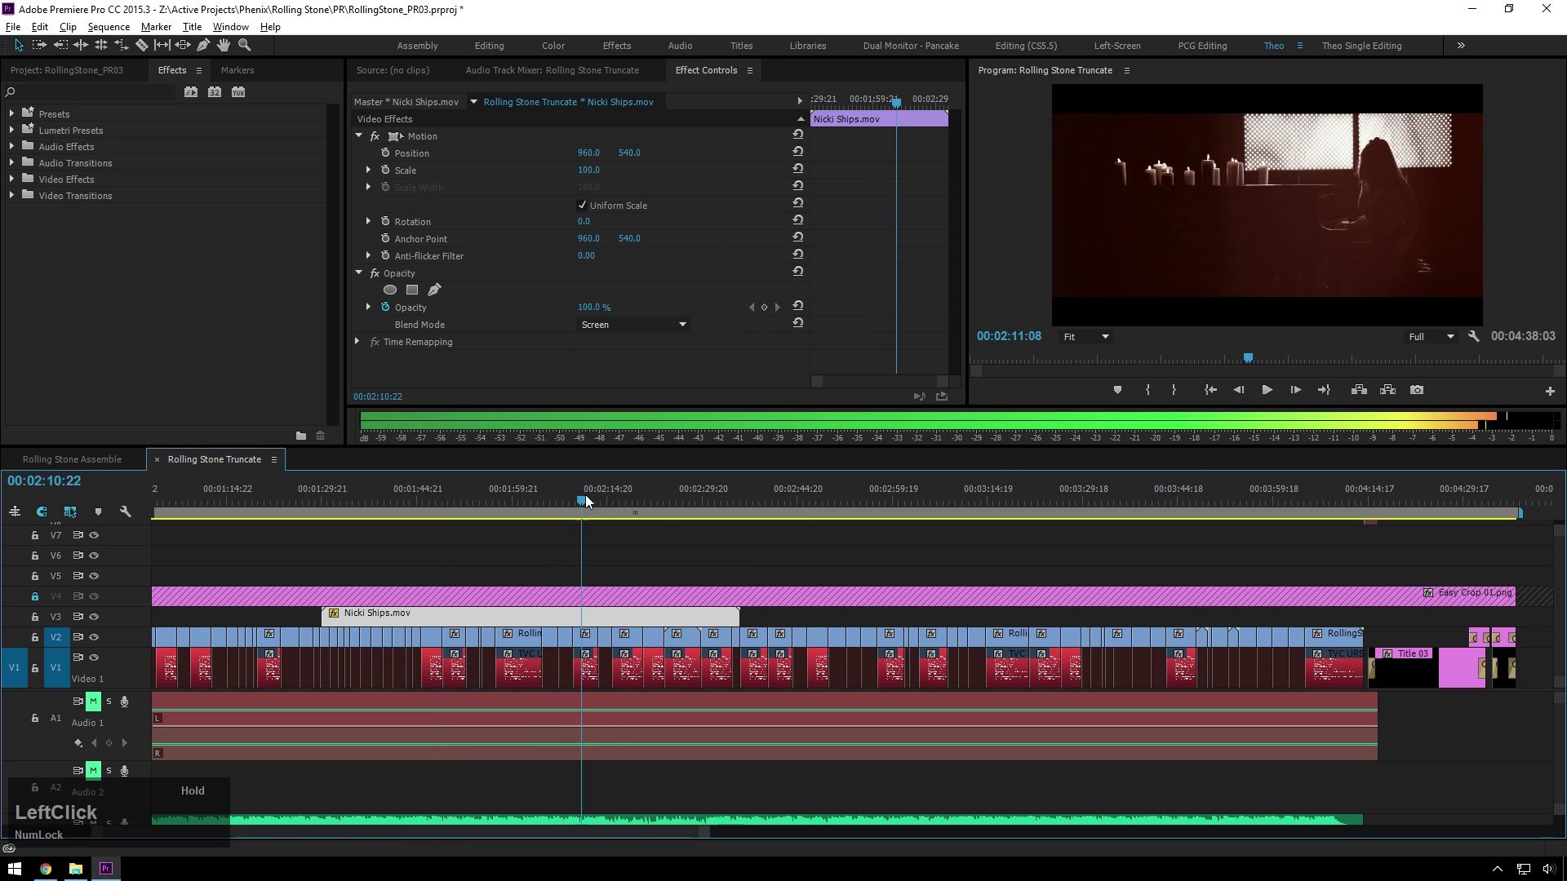
key(space)
click(672, 533)
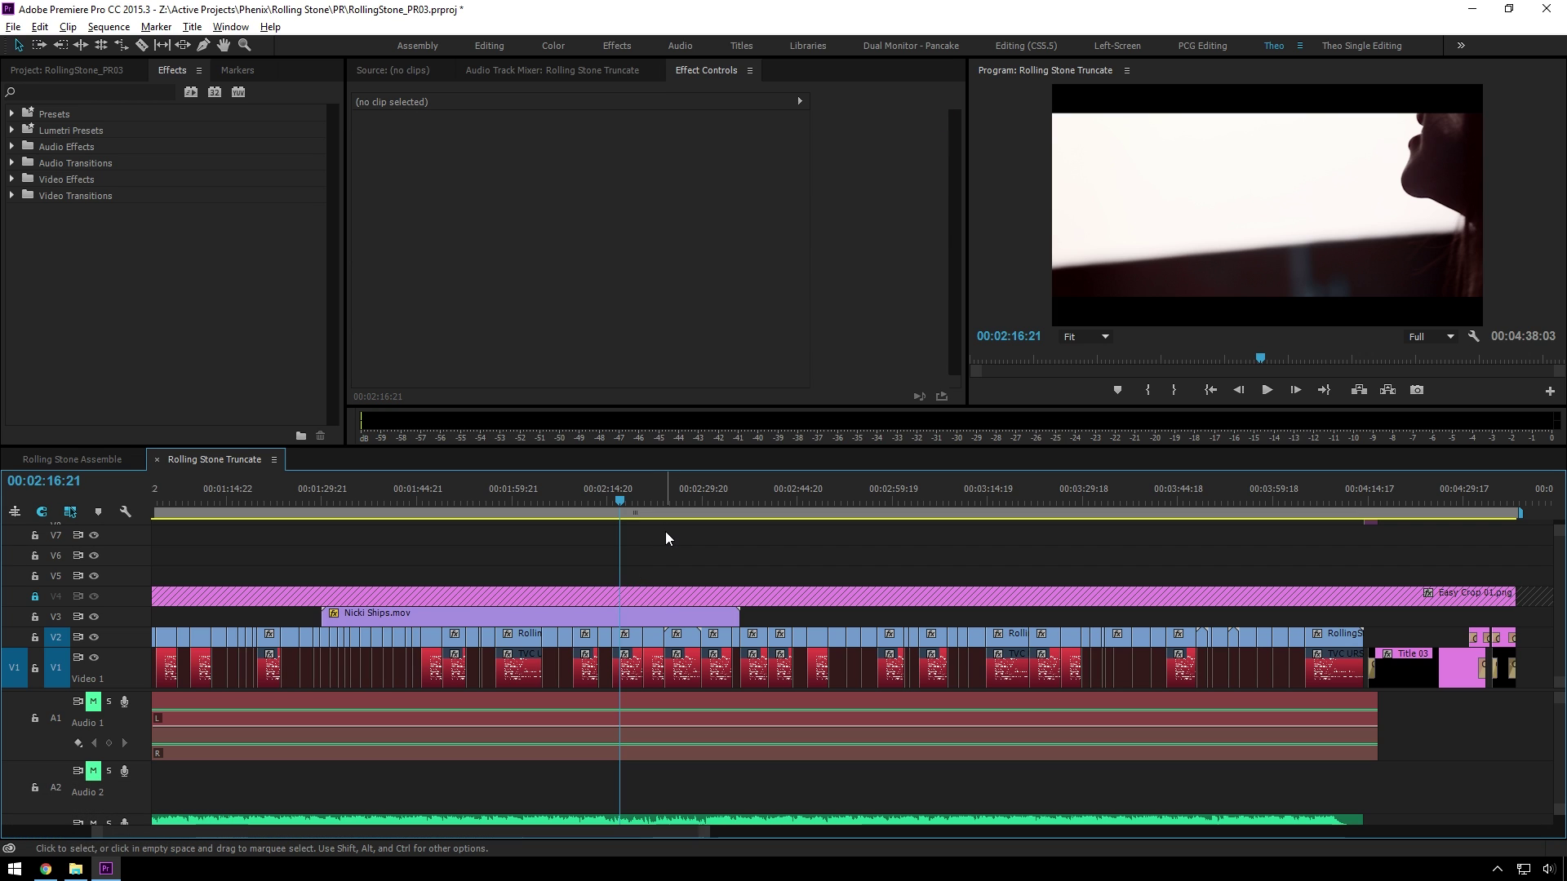
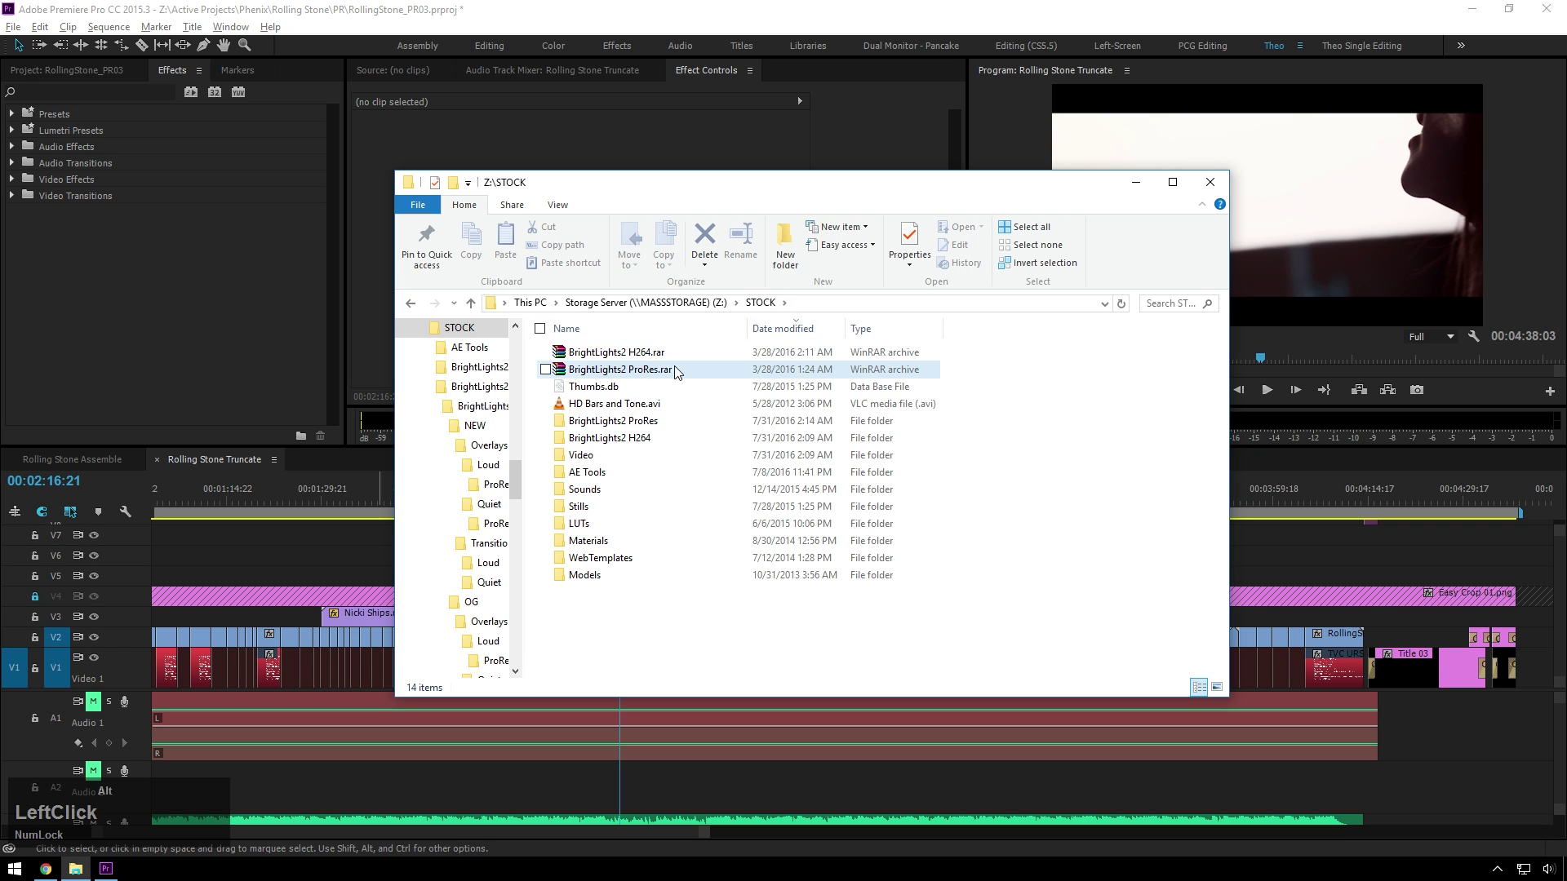
Compare sizes in Properties: ProRes folder 27.1 GB versus ProRes.rar 26.4 GB, then close them
click(712, 430)
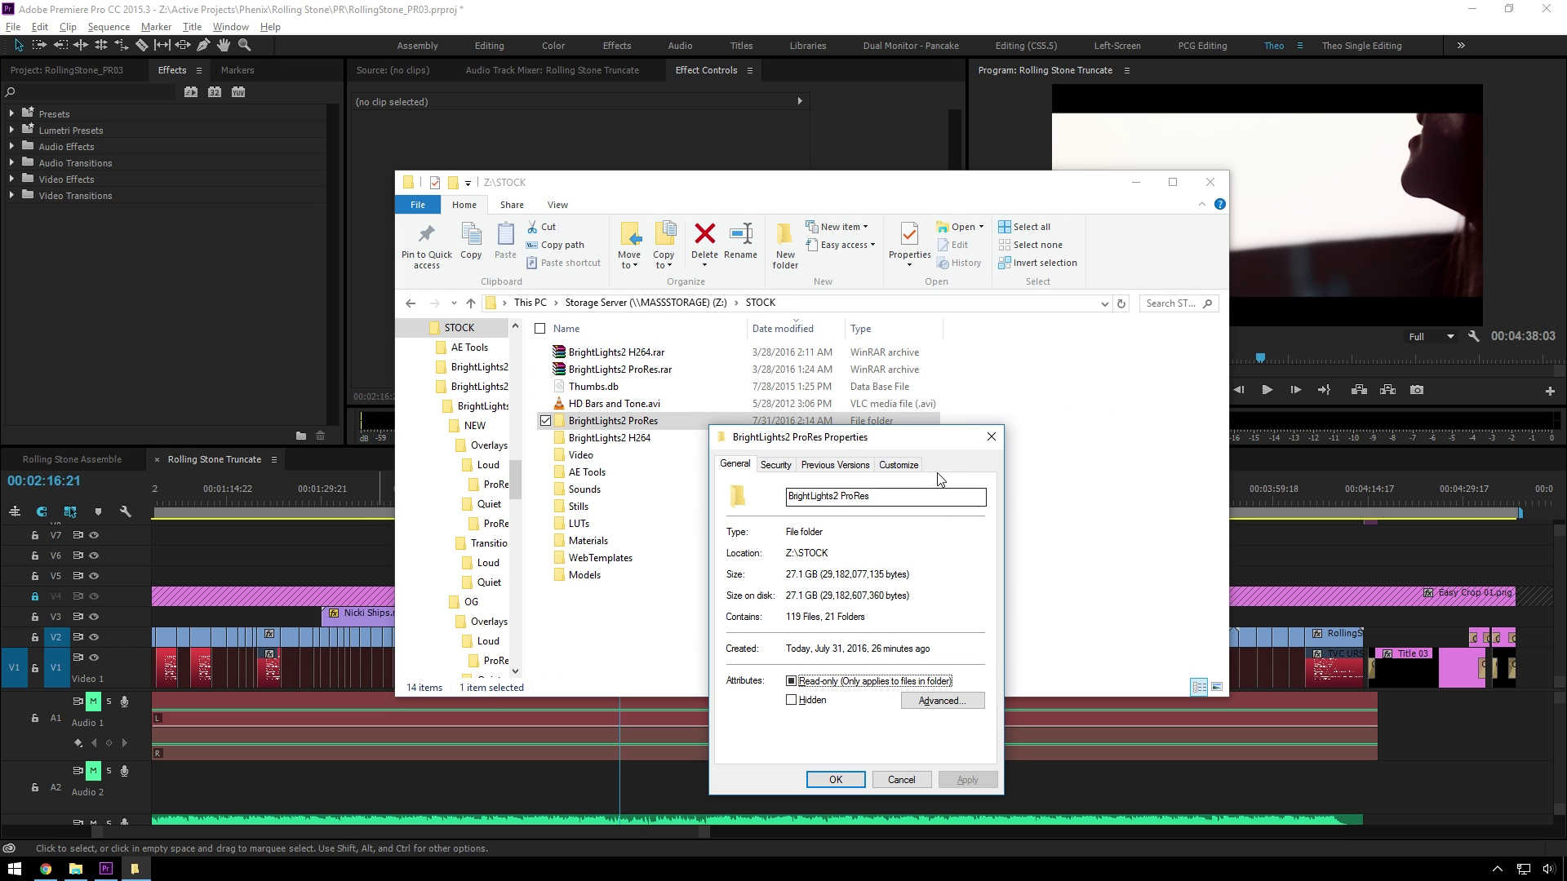
click(998, 440)
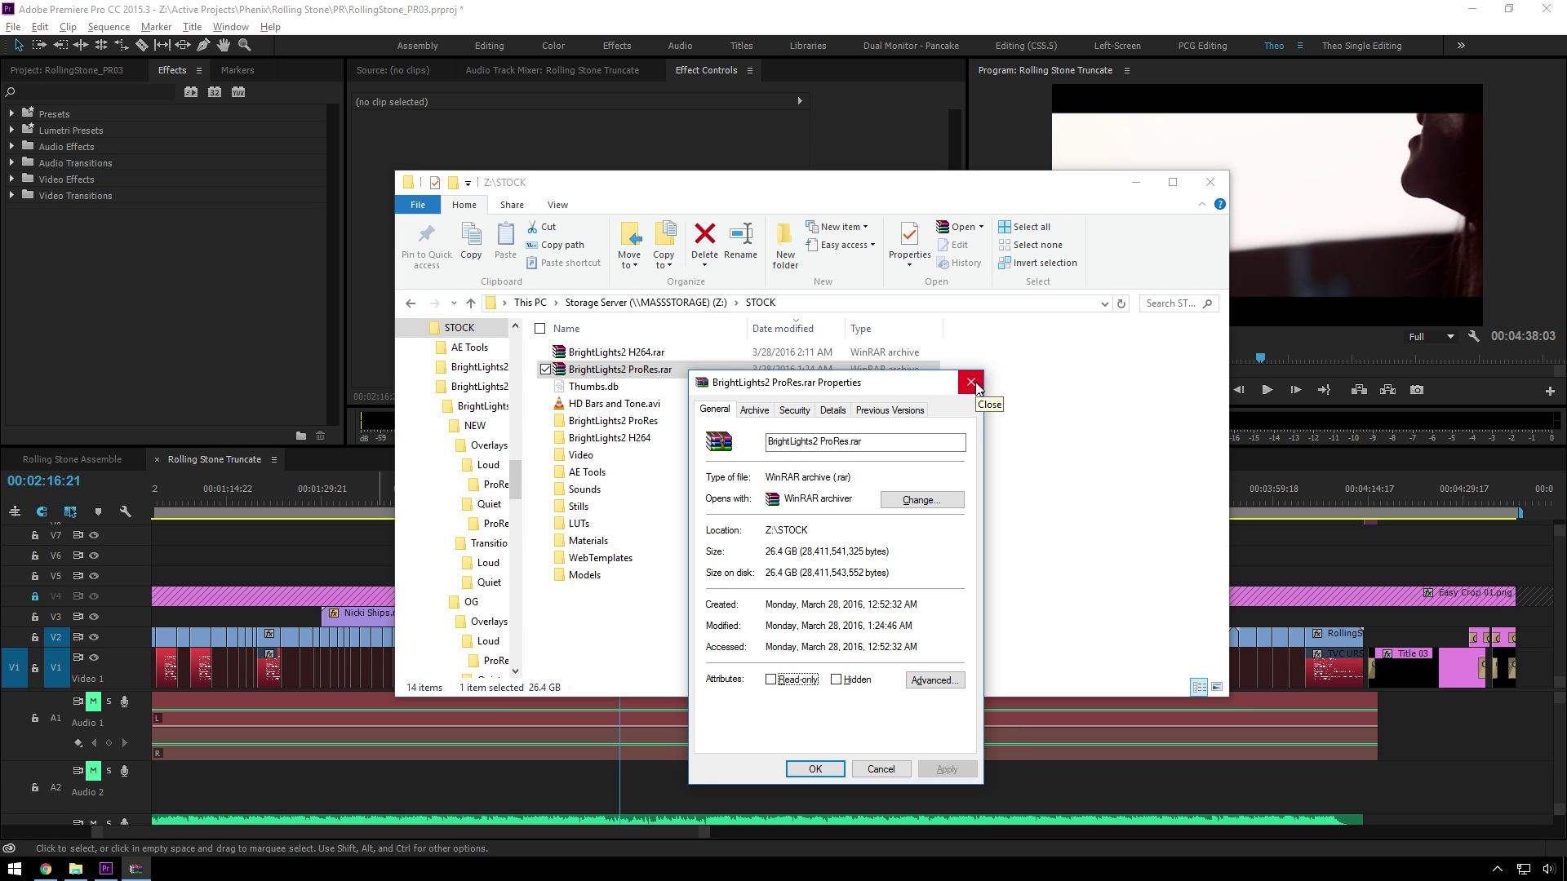
click(985, 388)
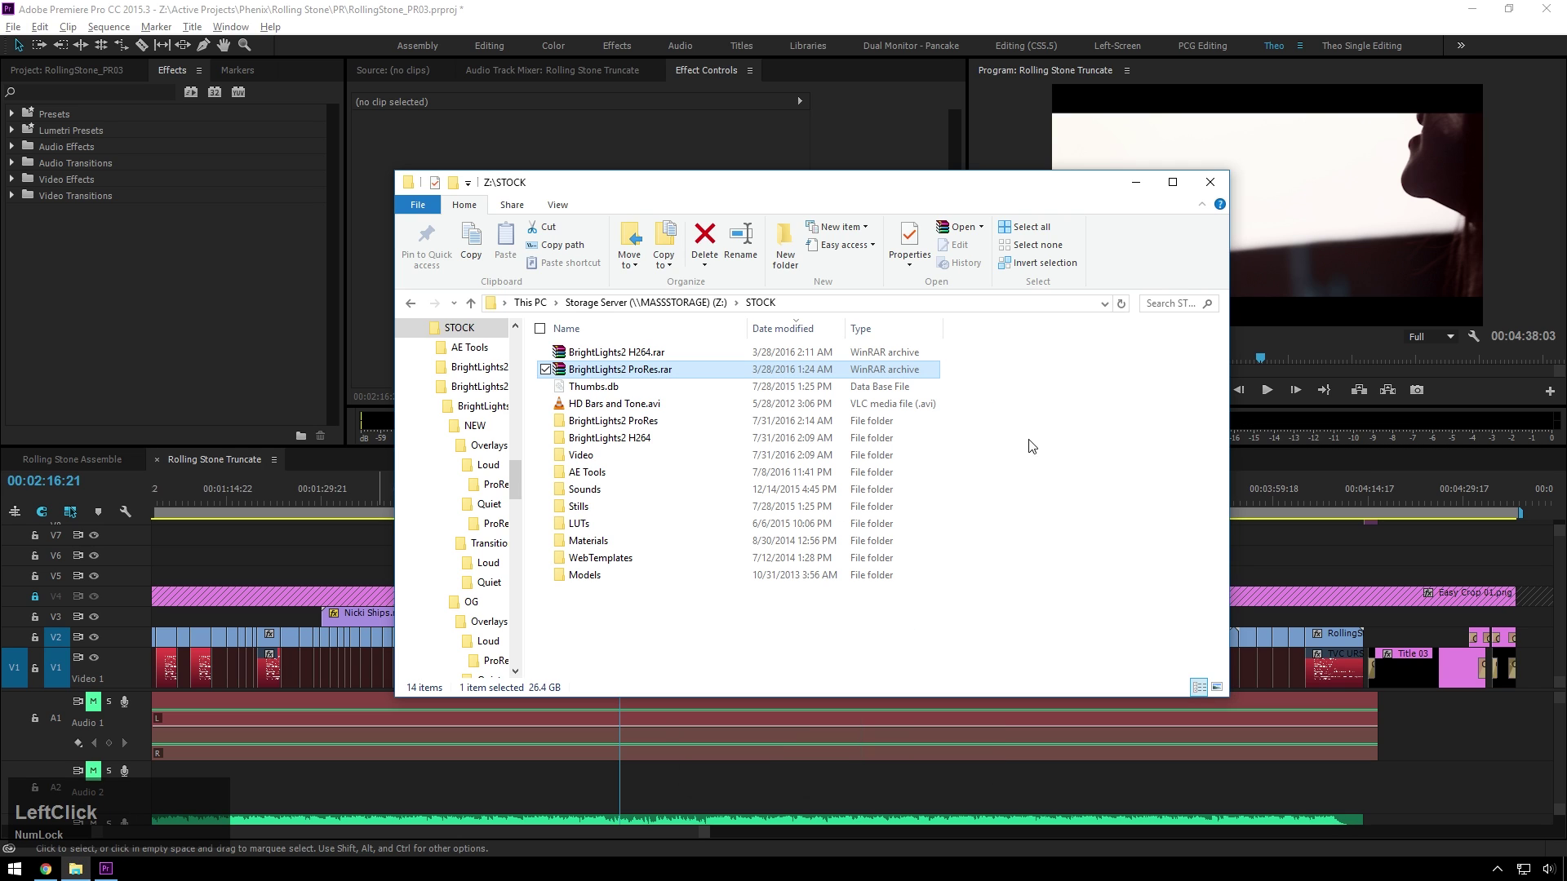